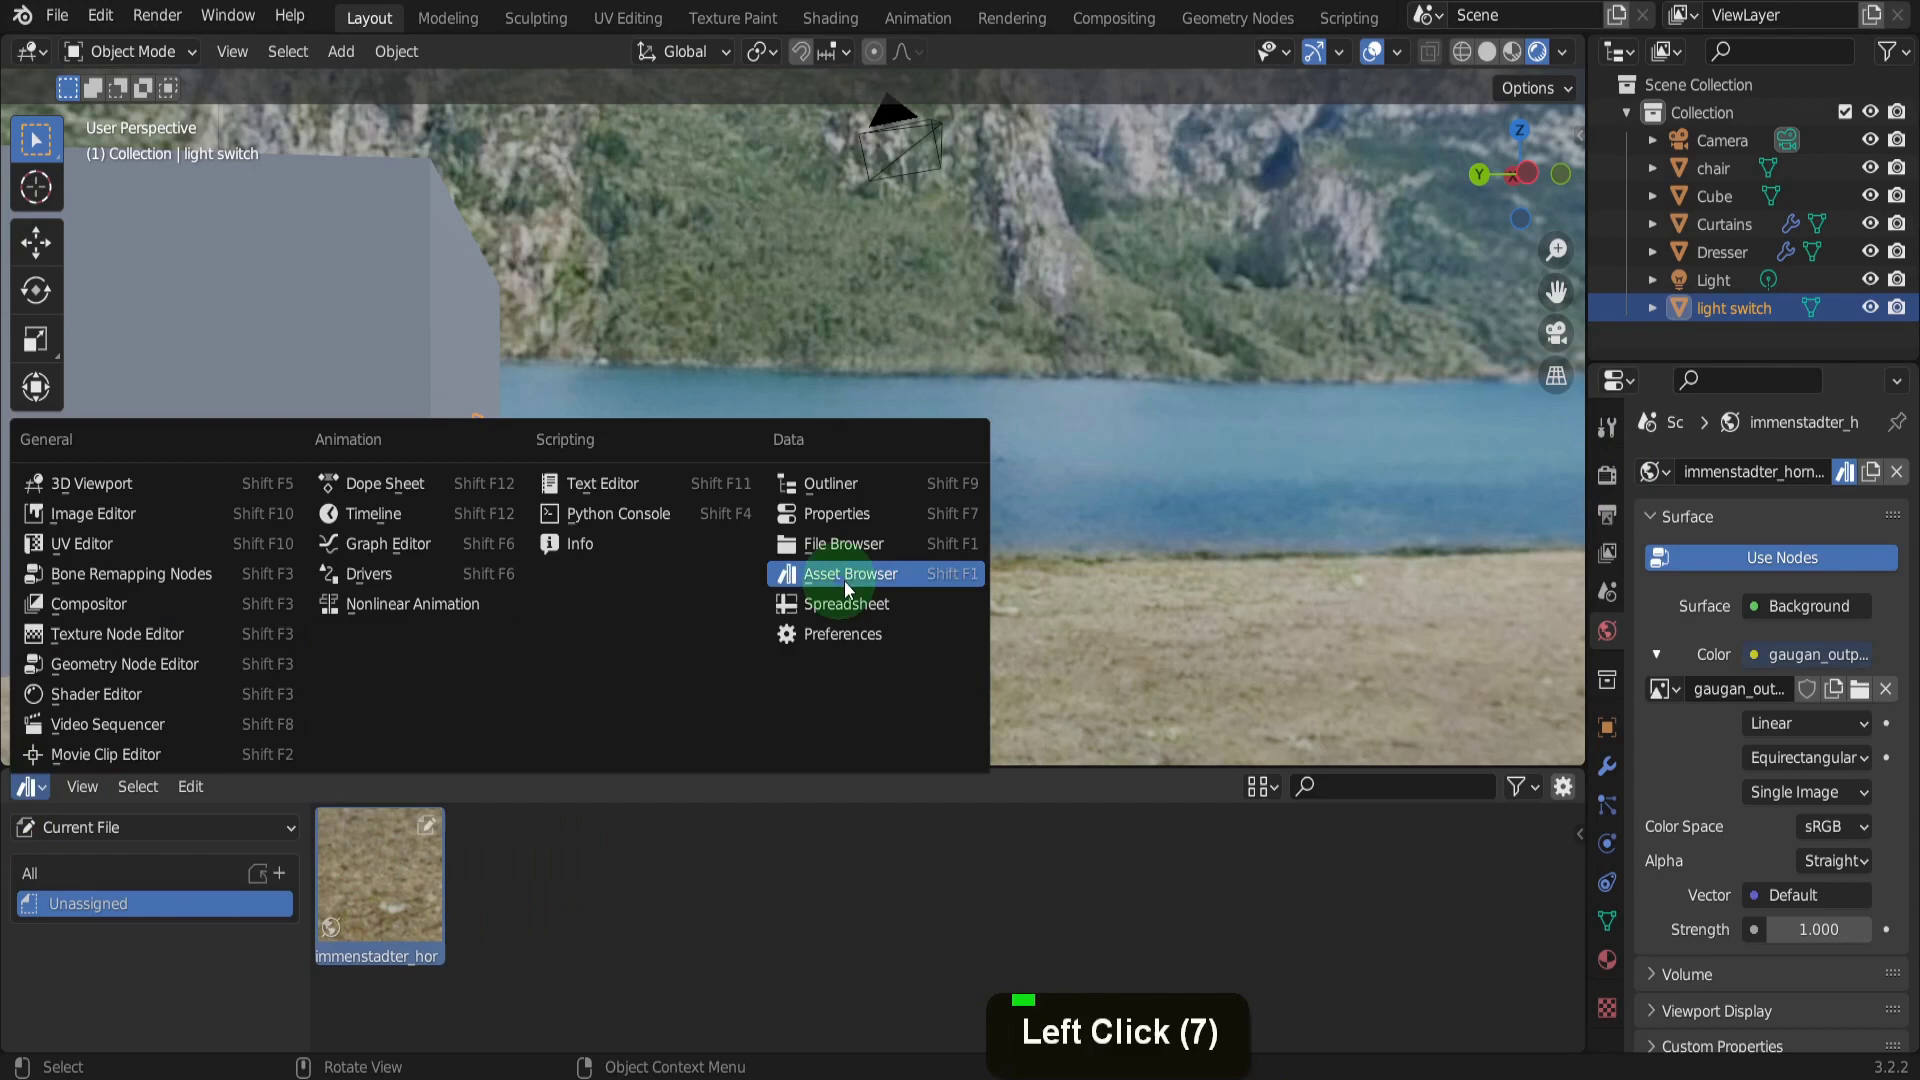
Step: Show the Asset Browser in the bottom editor with the HDRI library selected
click(856, 579)
click(205, 837)
click(102, 970)
click(77, 908)
click(523, 875)
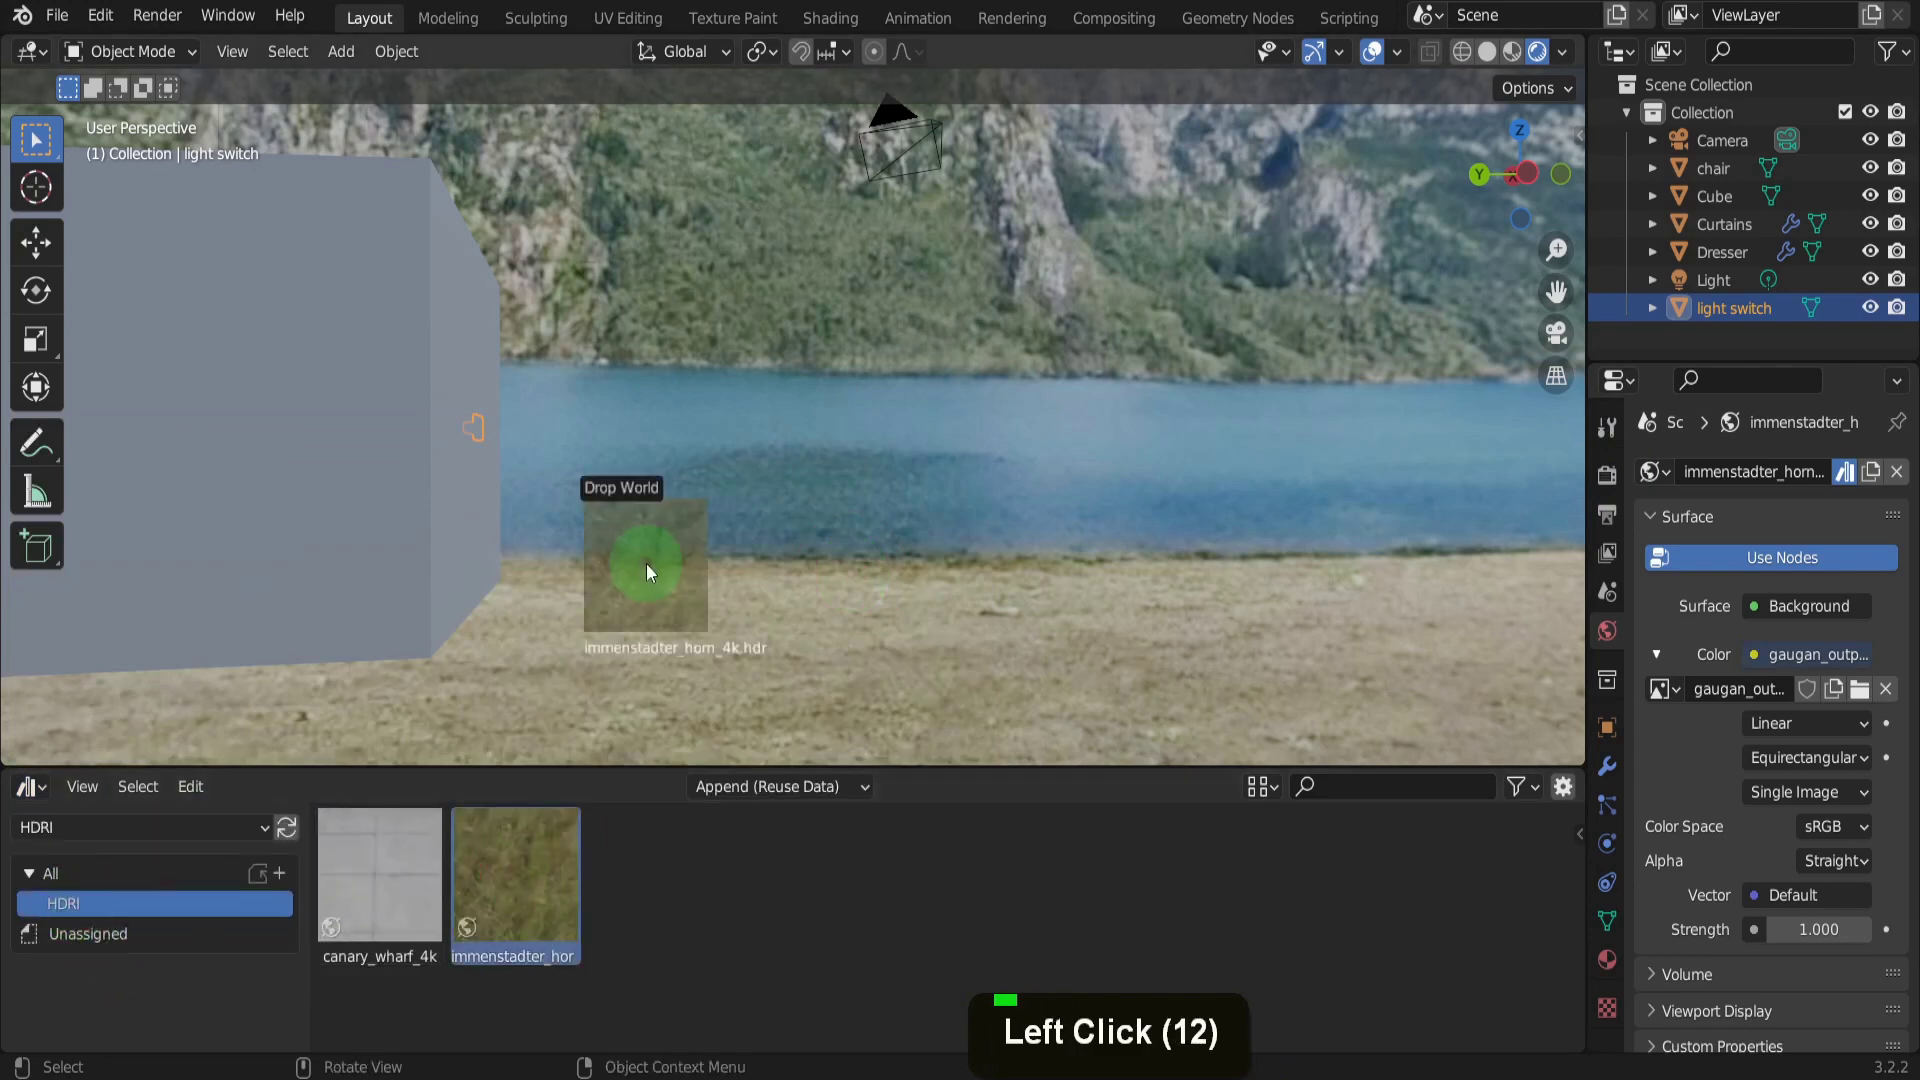
Step: Drop the immenstadter_horn_4k world onto the scene as the background
click(268, 836)
click(216, 868)
click(159, 916)
click(363, 896)
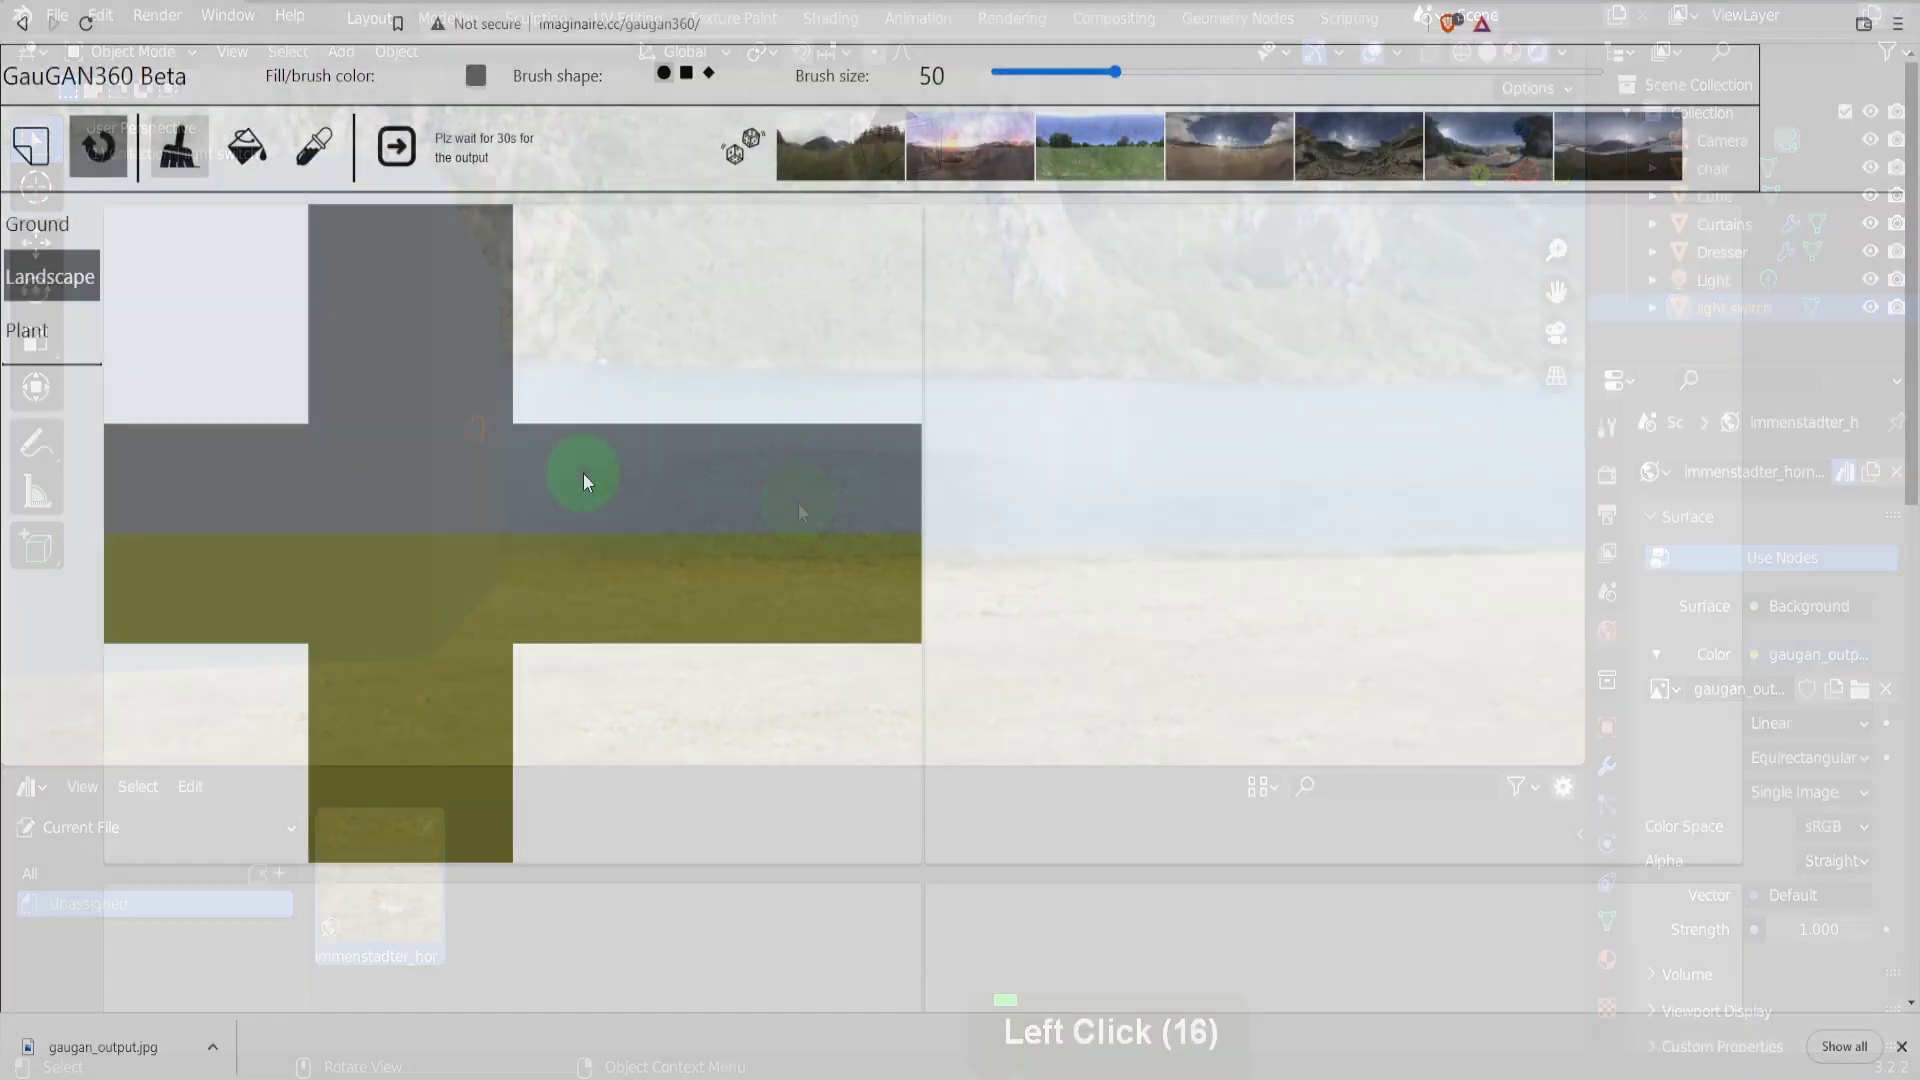
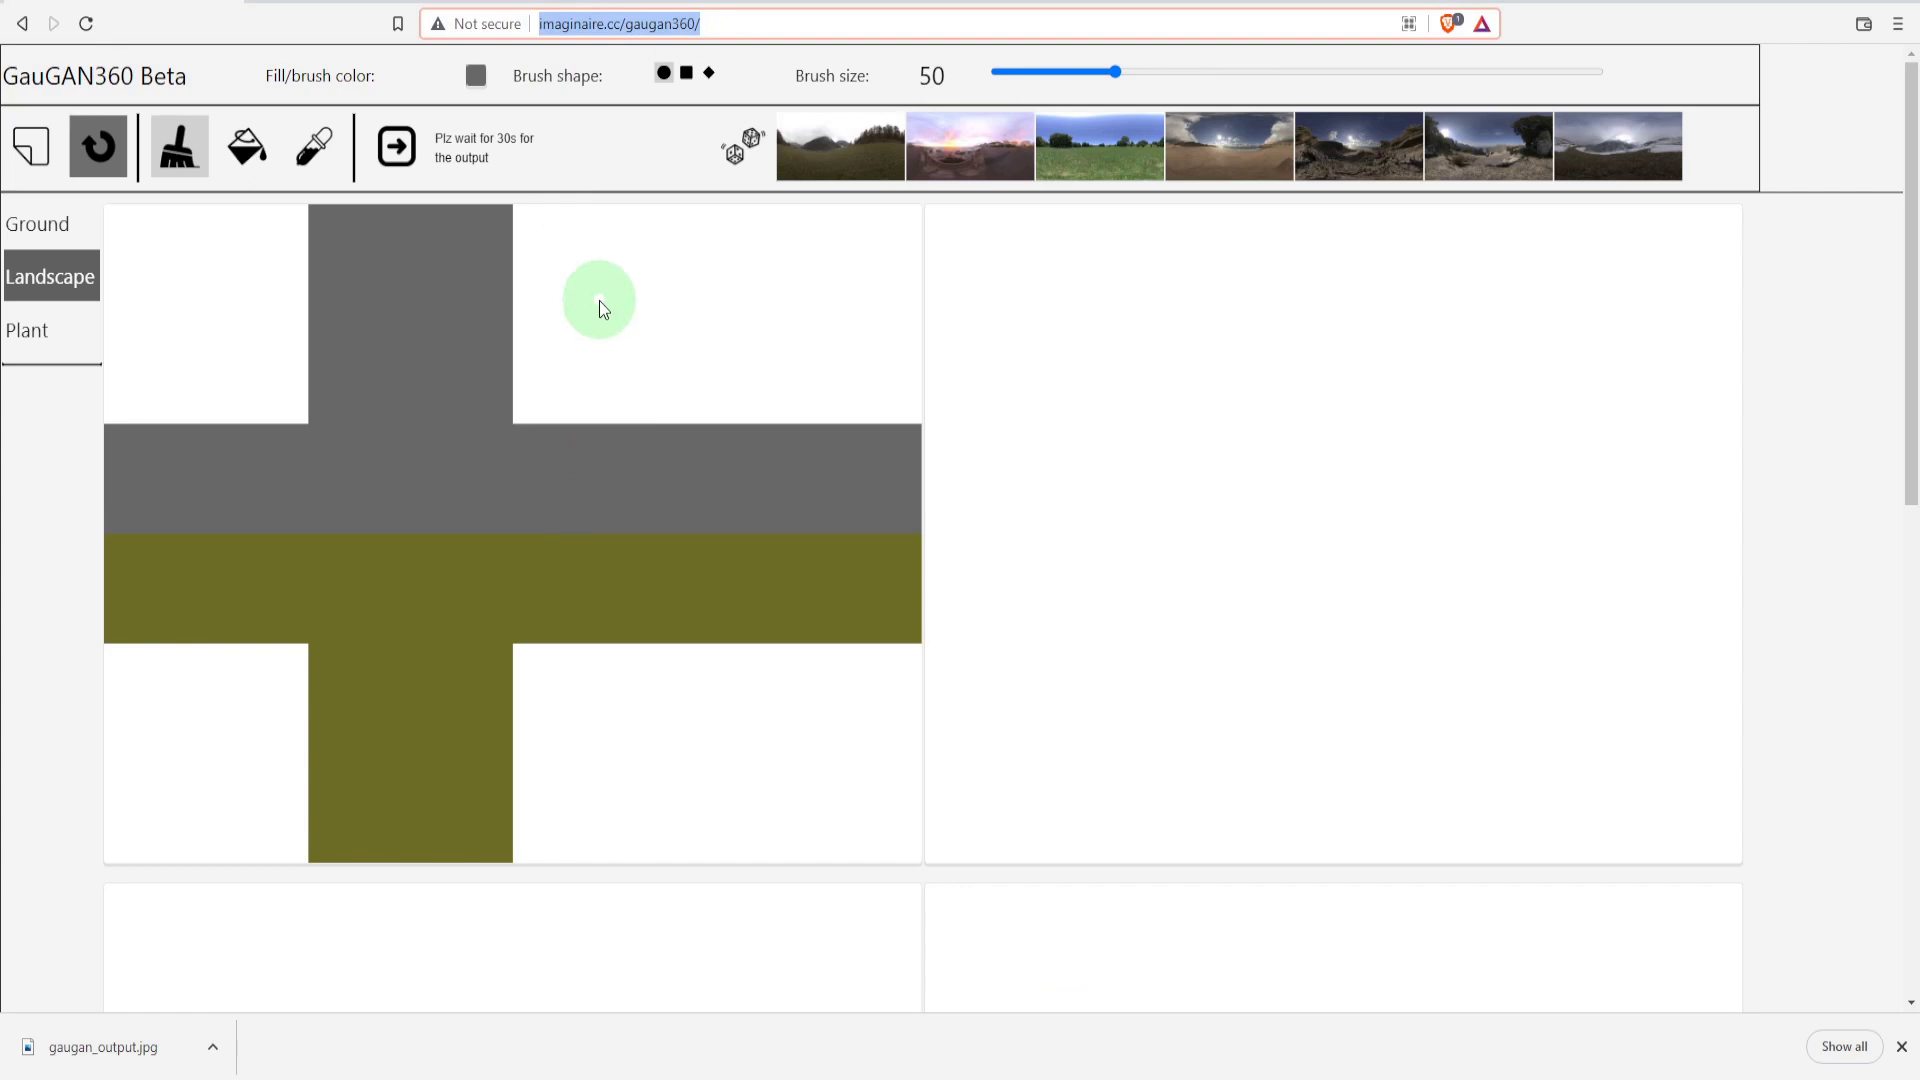
Step: Accept the GauGAN360 terms of use below the panorama canvases
scroll(down, 3)
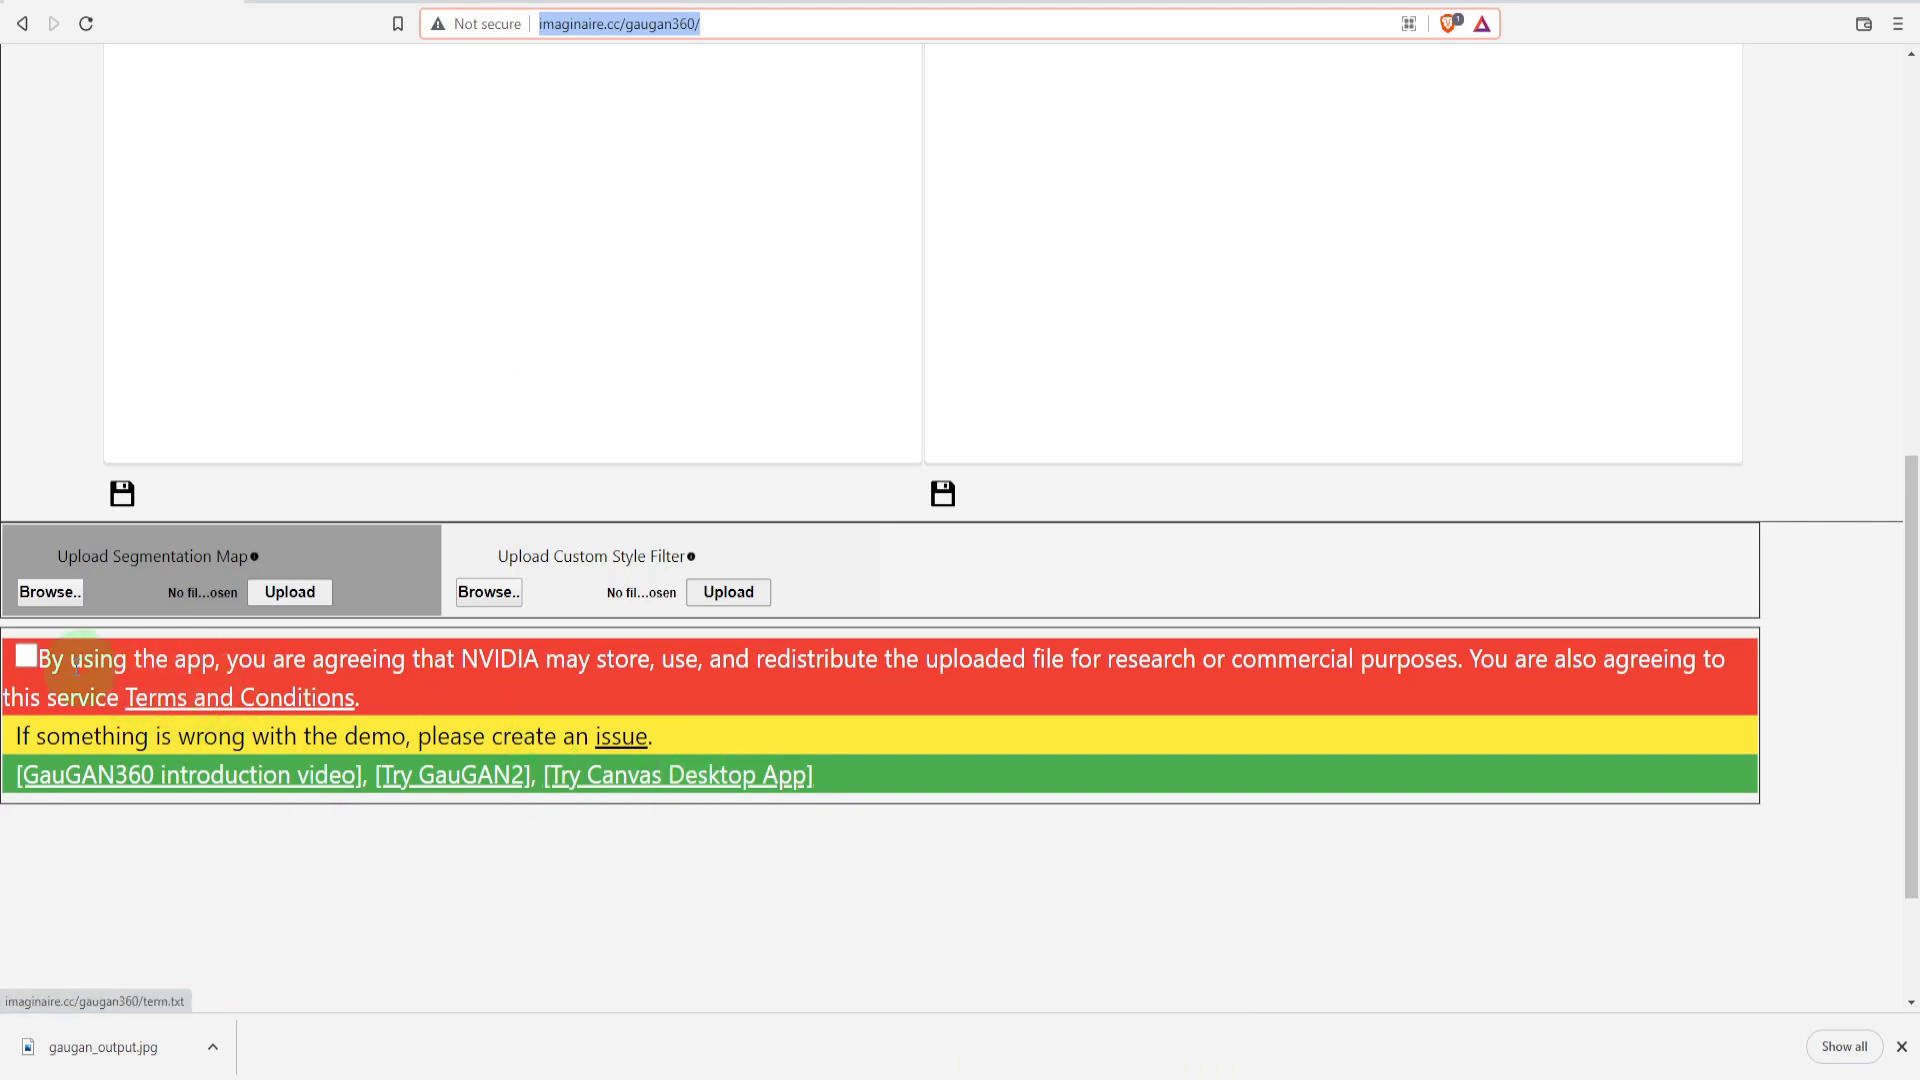
click(32, 666)
Step: Generate a panorama from the two-band map using the green meadow style
scroll(up, 3)
scroll(up, 3)
scroll(up, 3)
scroll(up, 3)
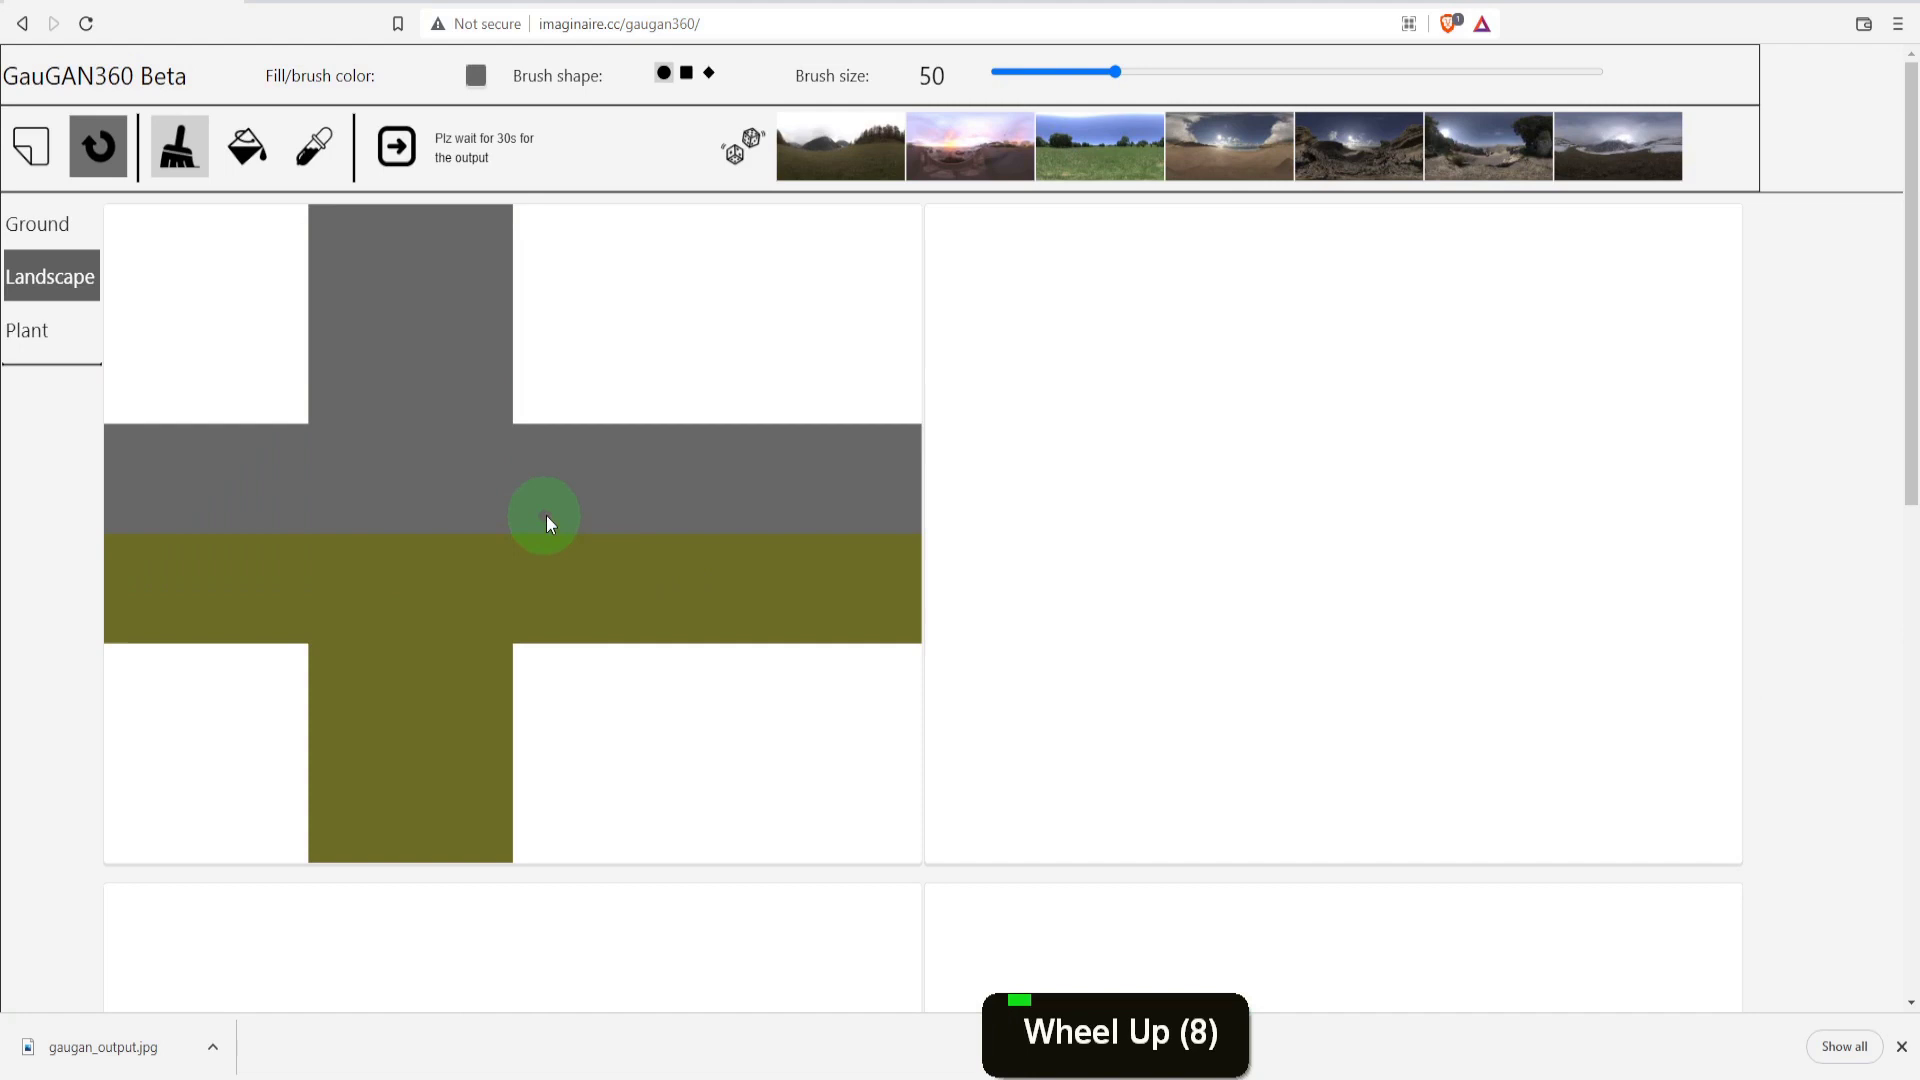
click(1093, 162)
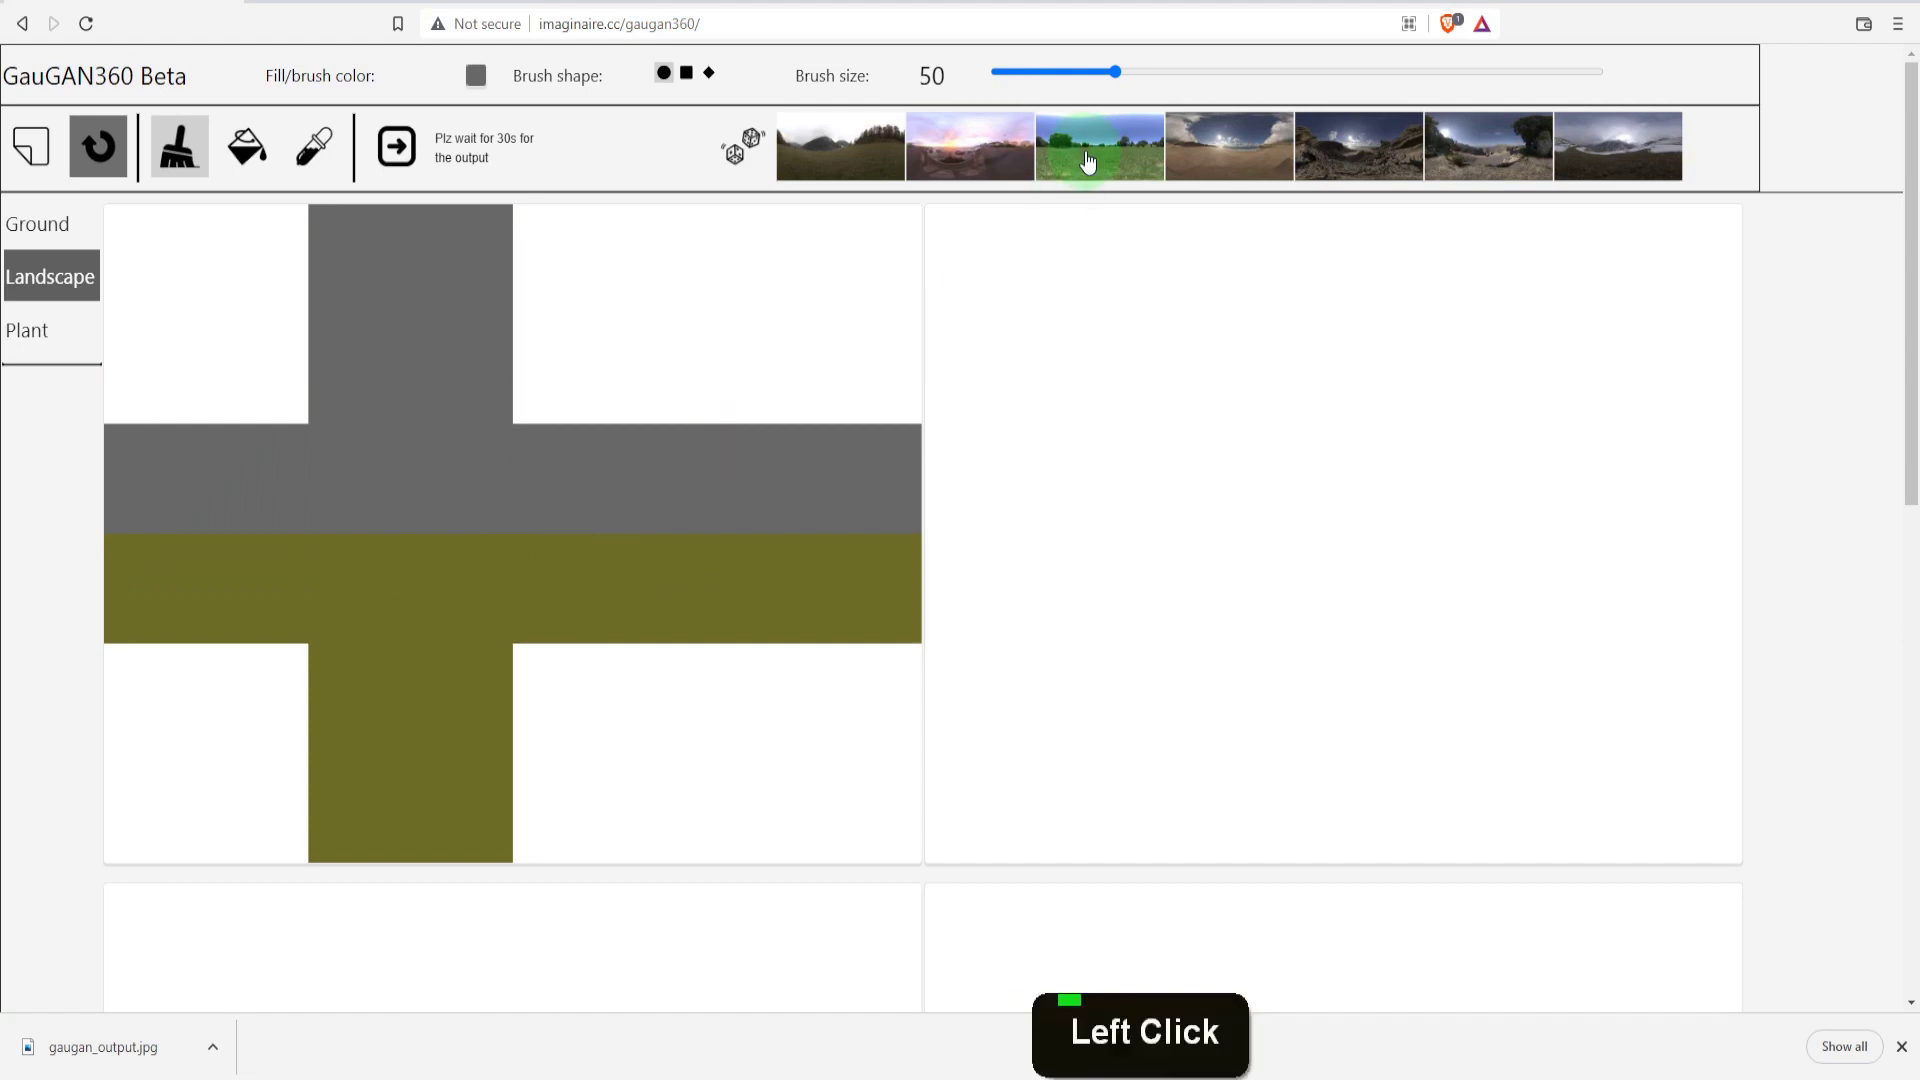
click(400, 154)
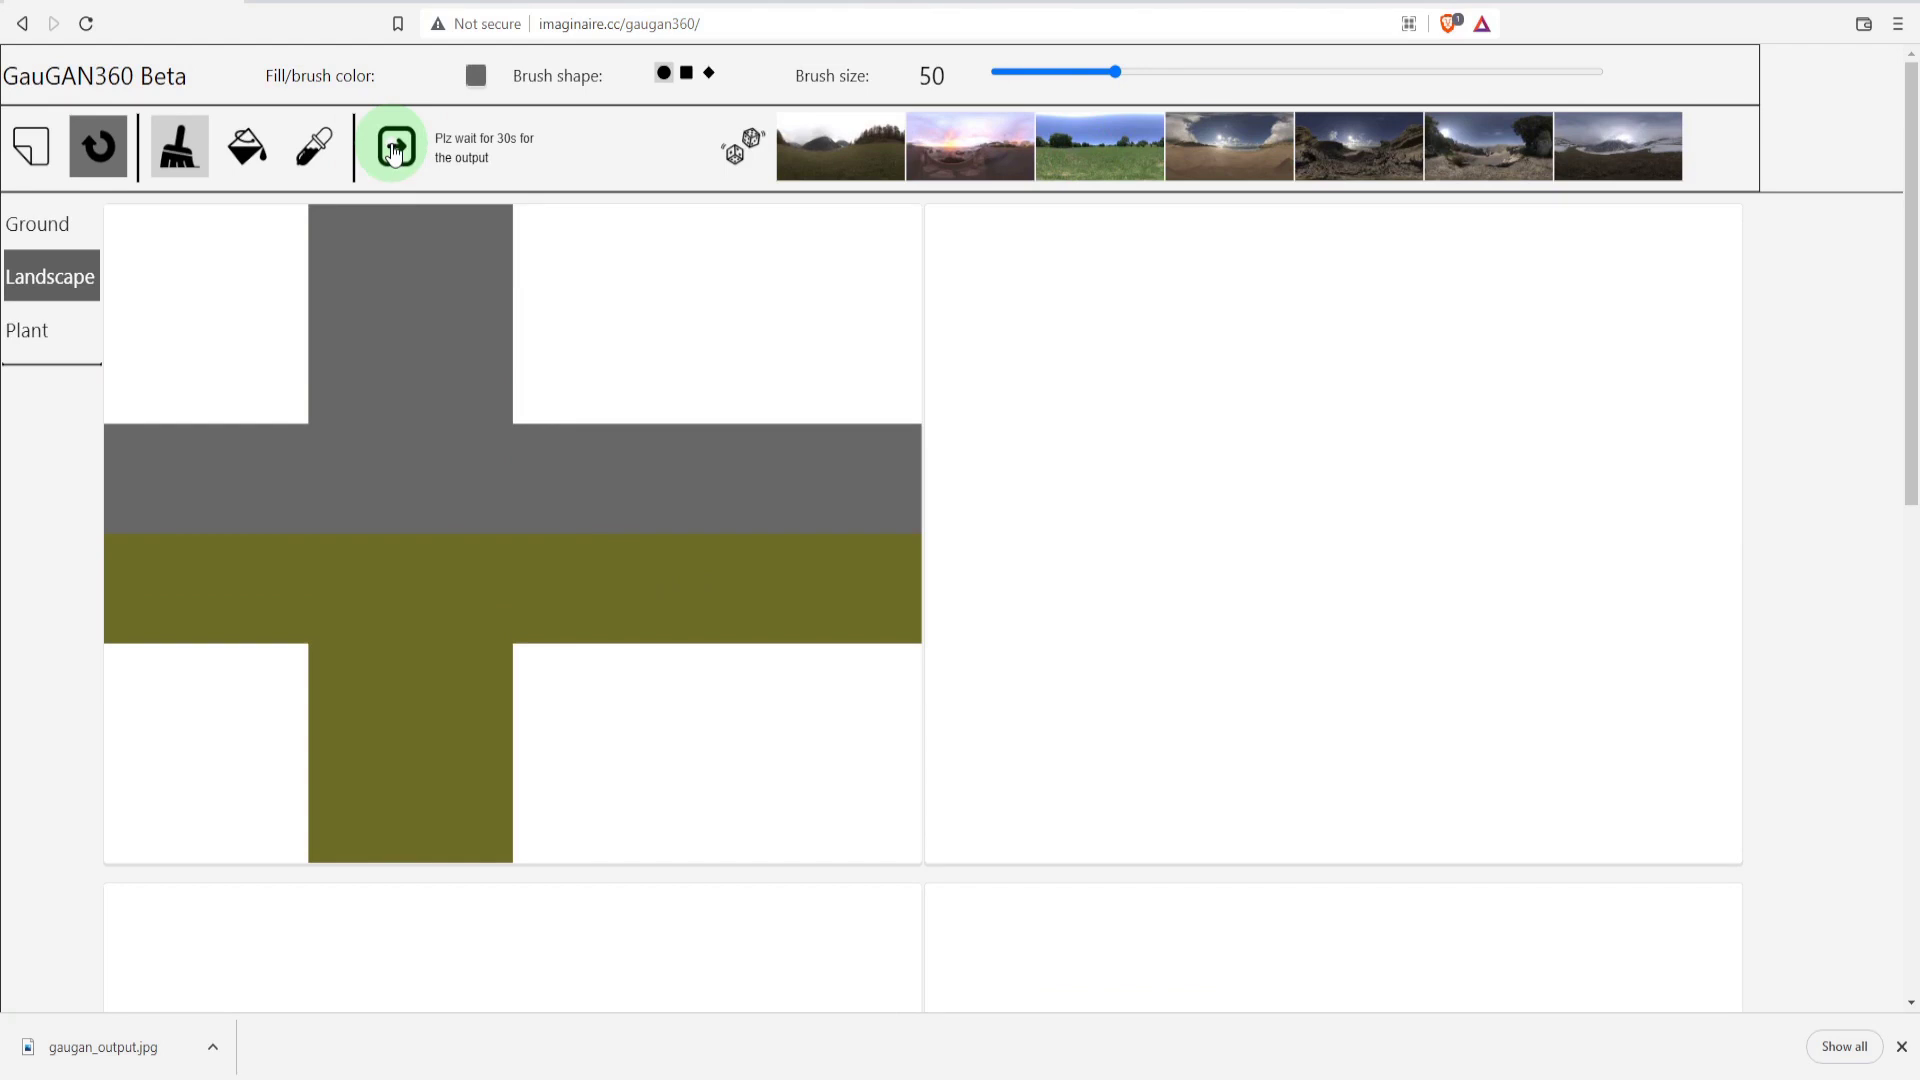
Step: Review the generated dirt-field panorama in the output views
scroll(down, 3)
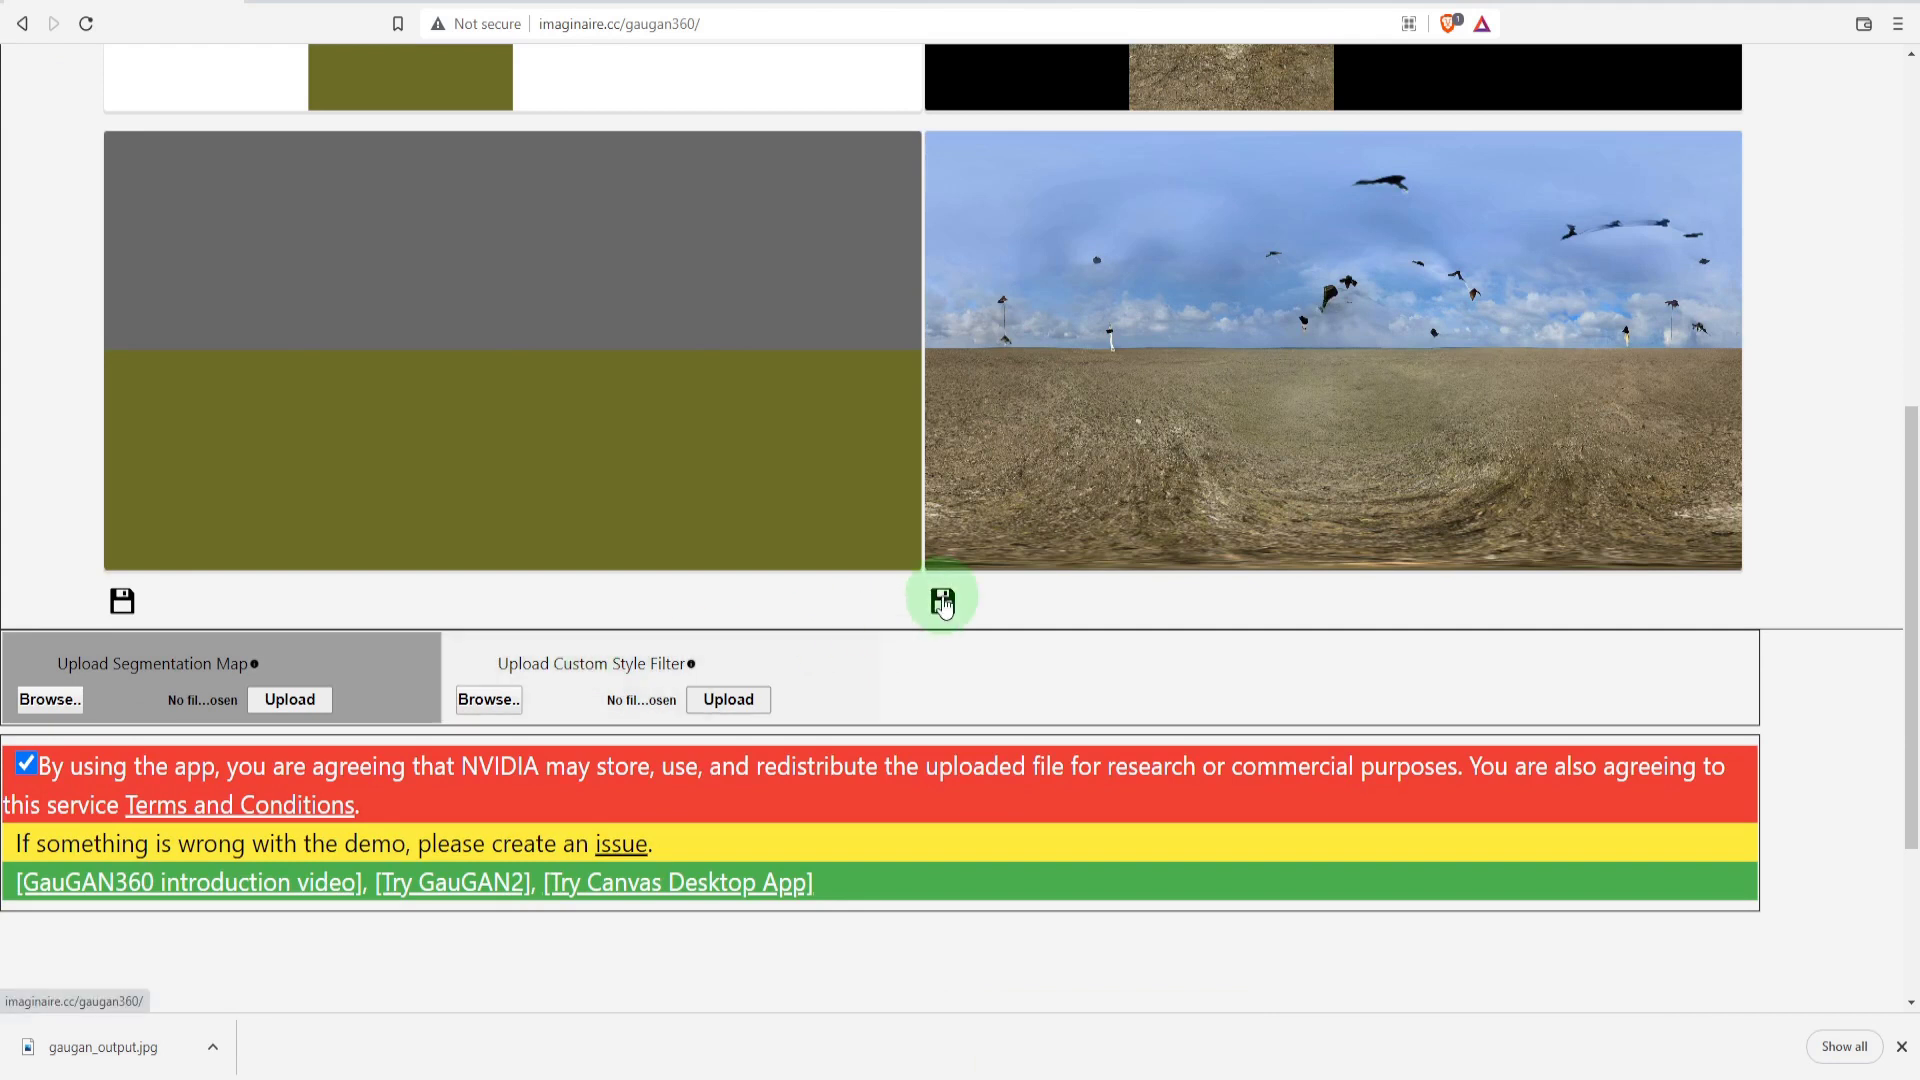
scroll(up, 3)
scroll(up, 3)
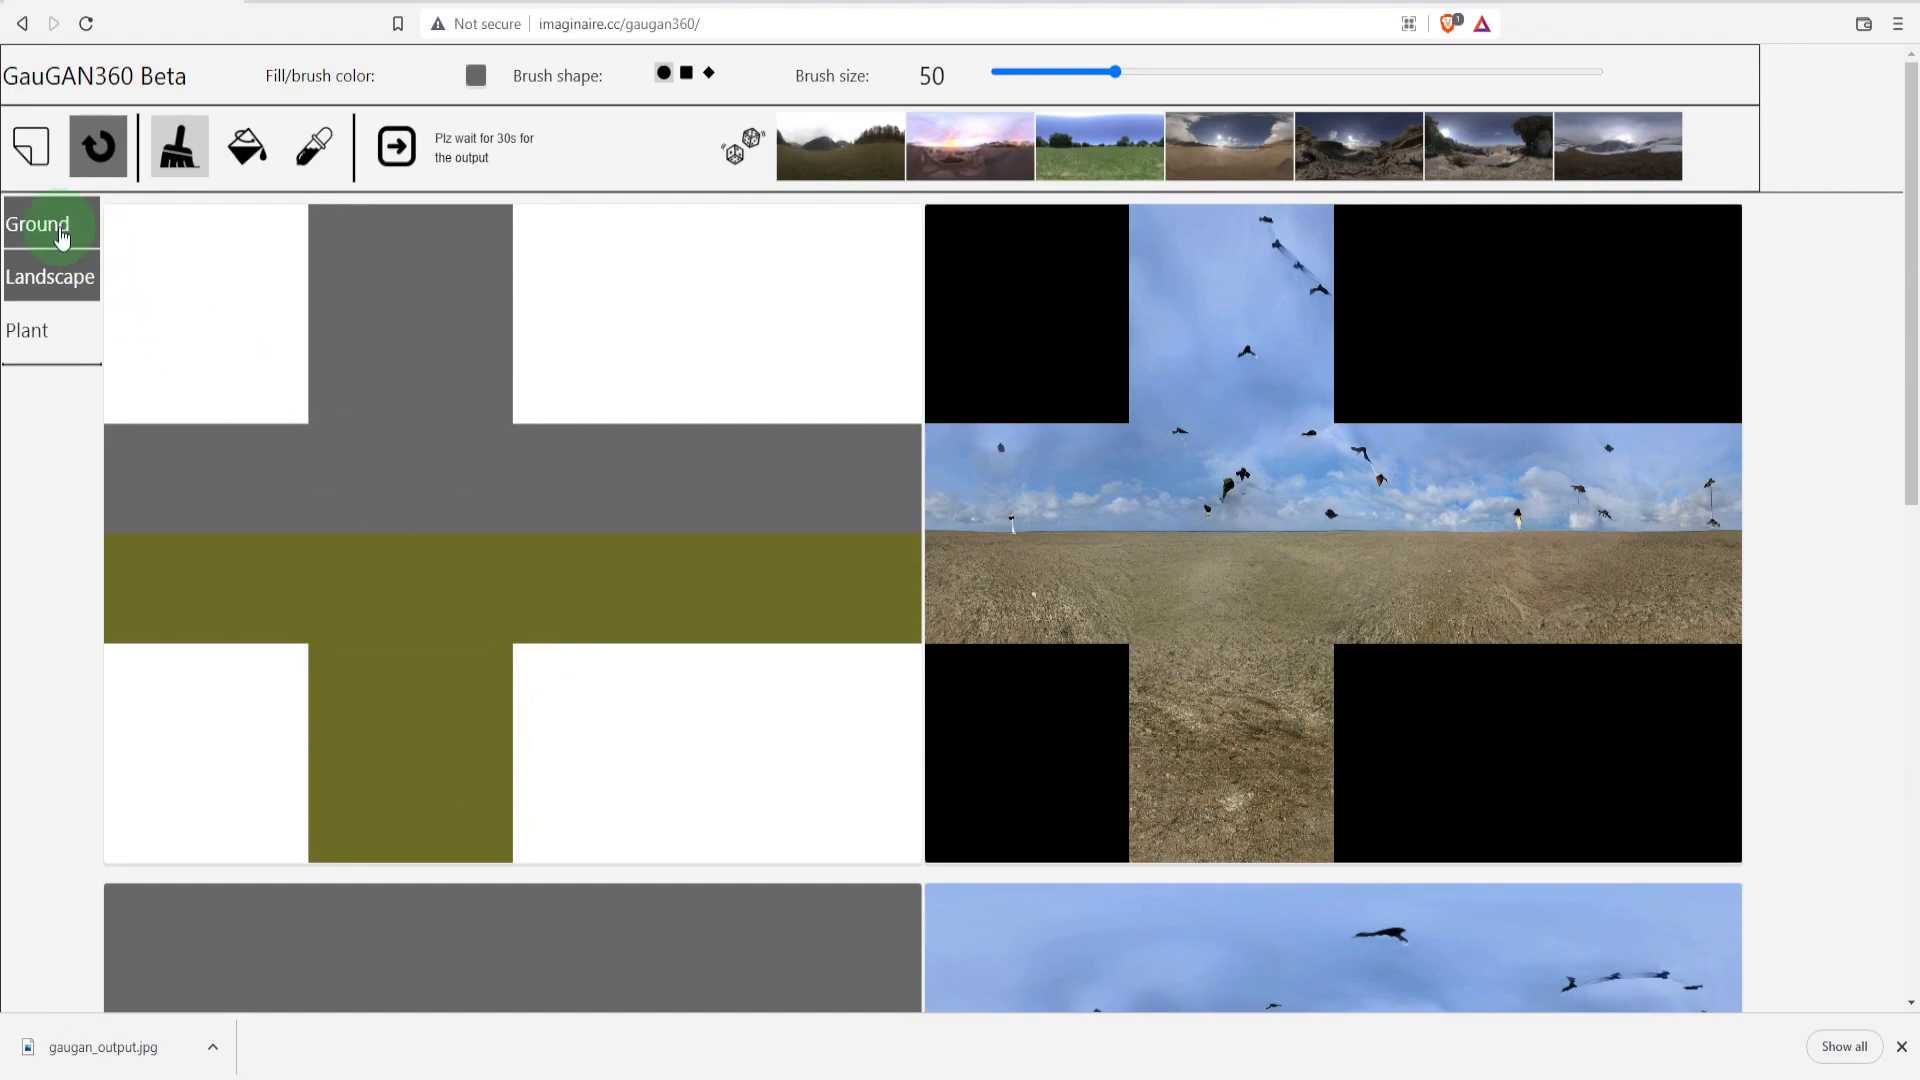
Step: Choose Water from the Landscape labels as the painting label
click(68, 238)
click(46, 280)
click(55, 350)
click(57, 281)
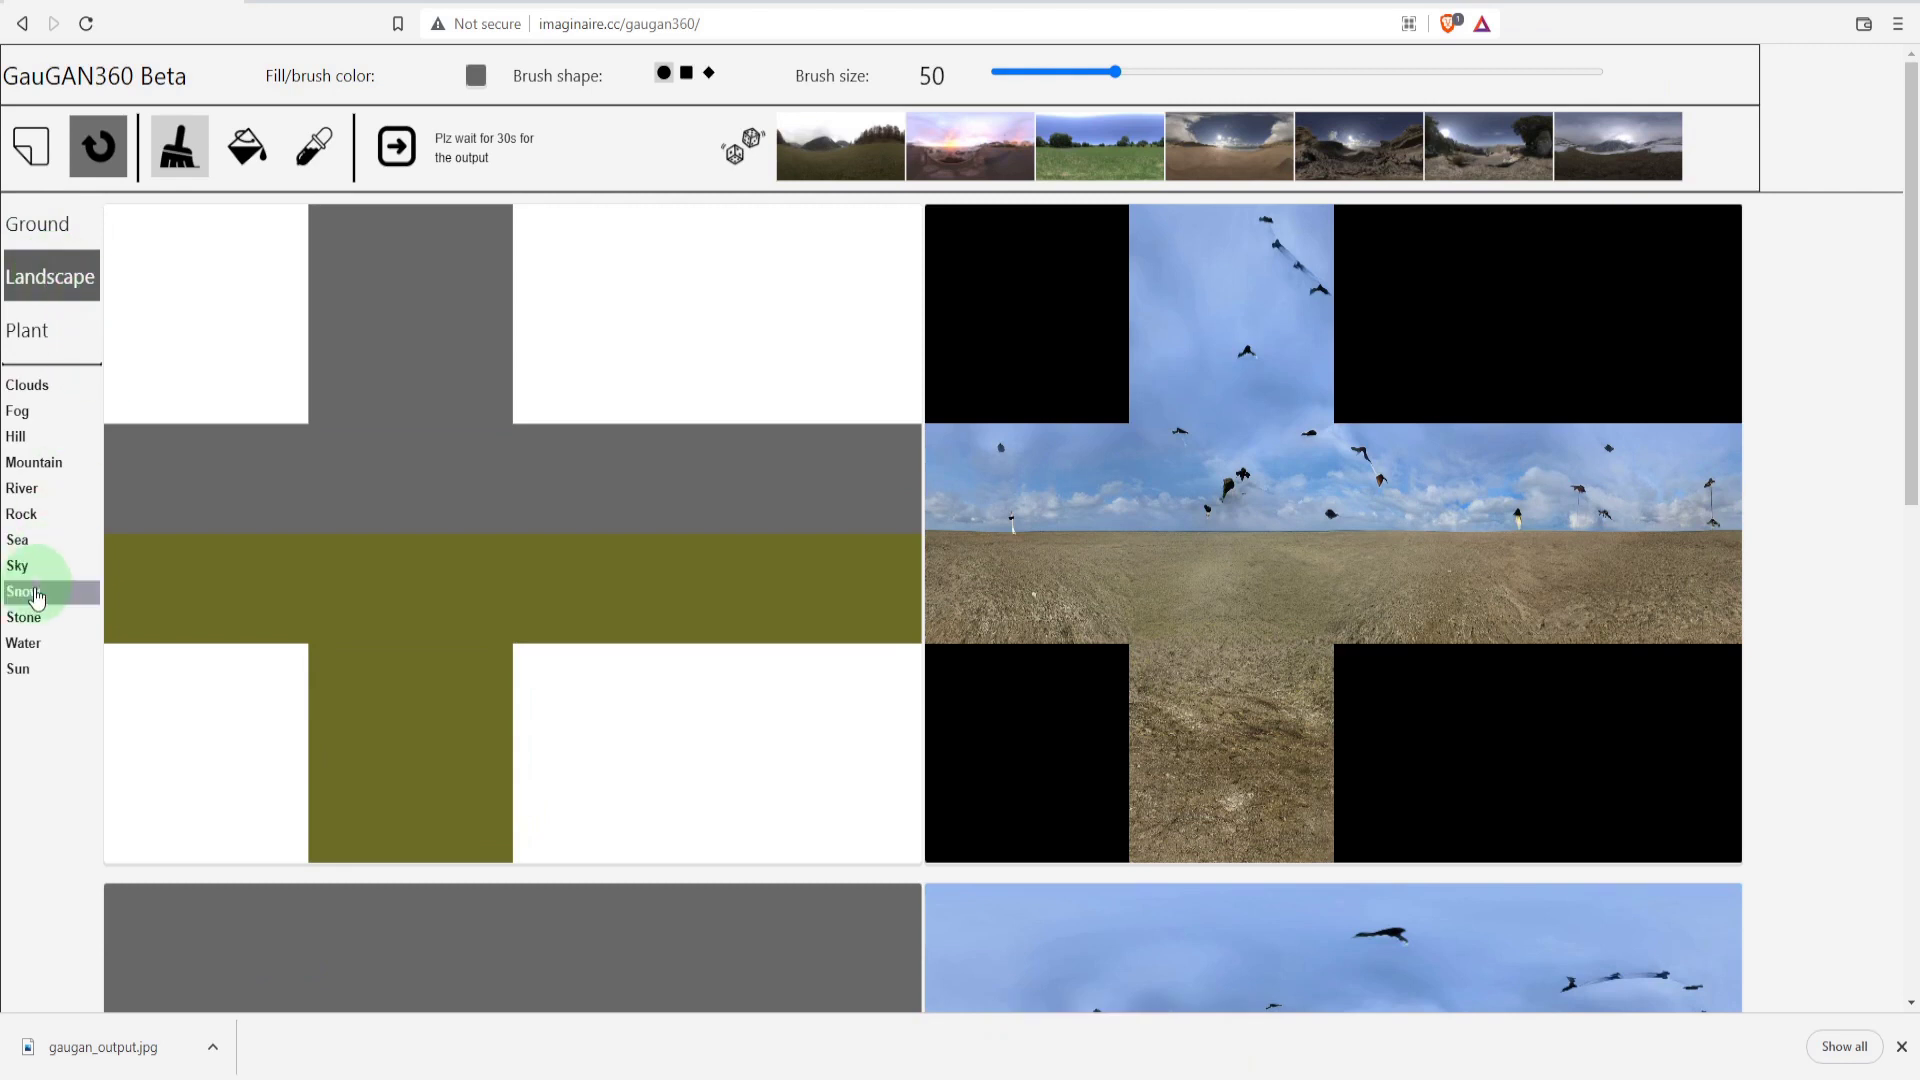
click(38, 653)
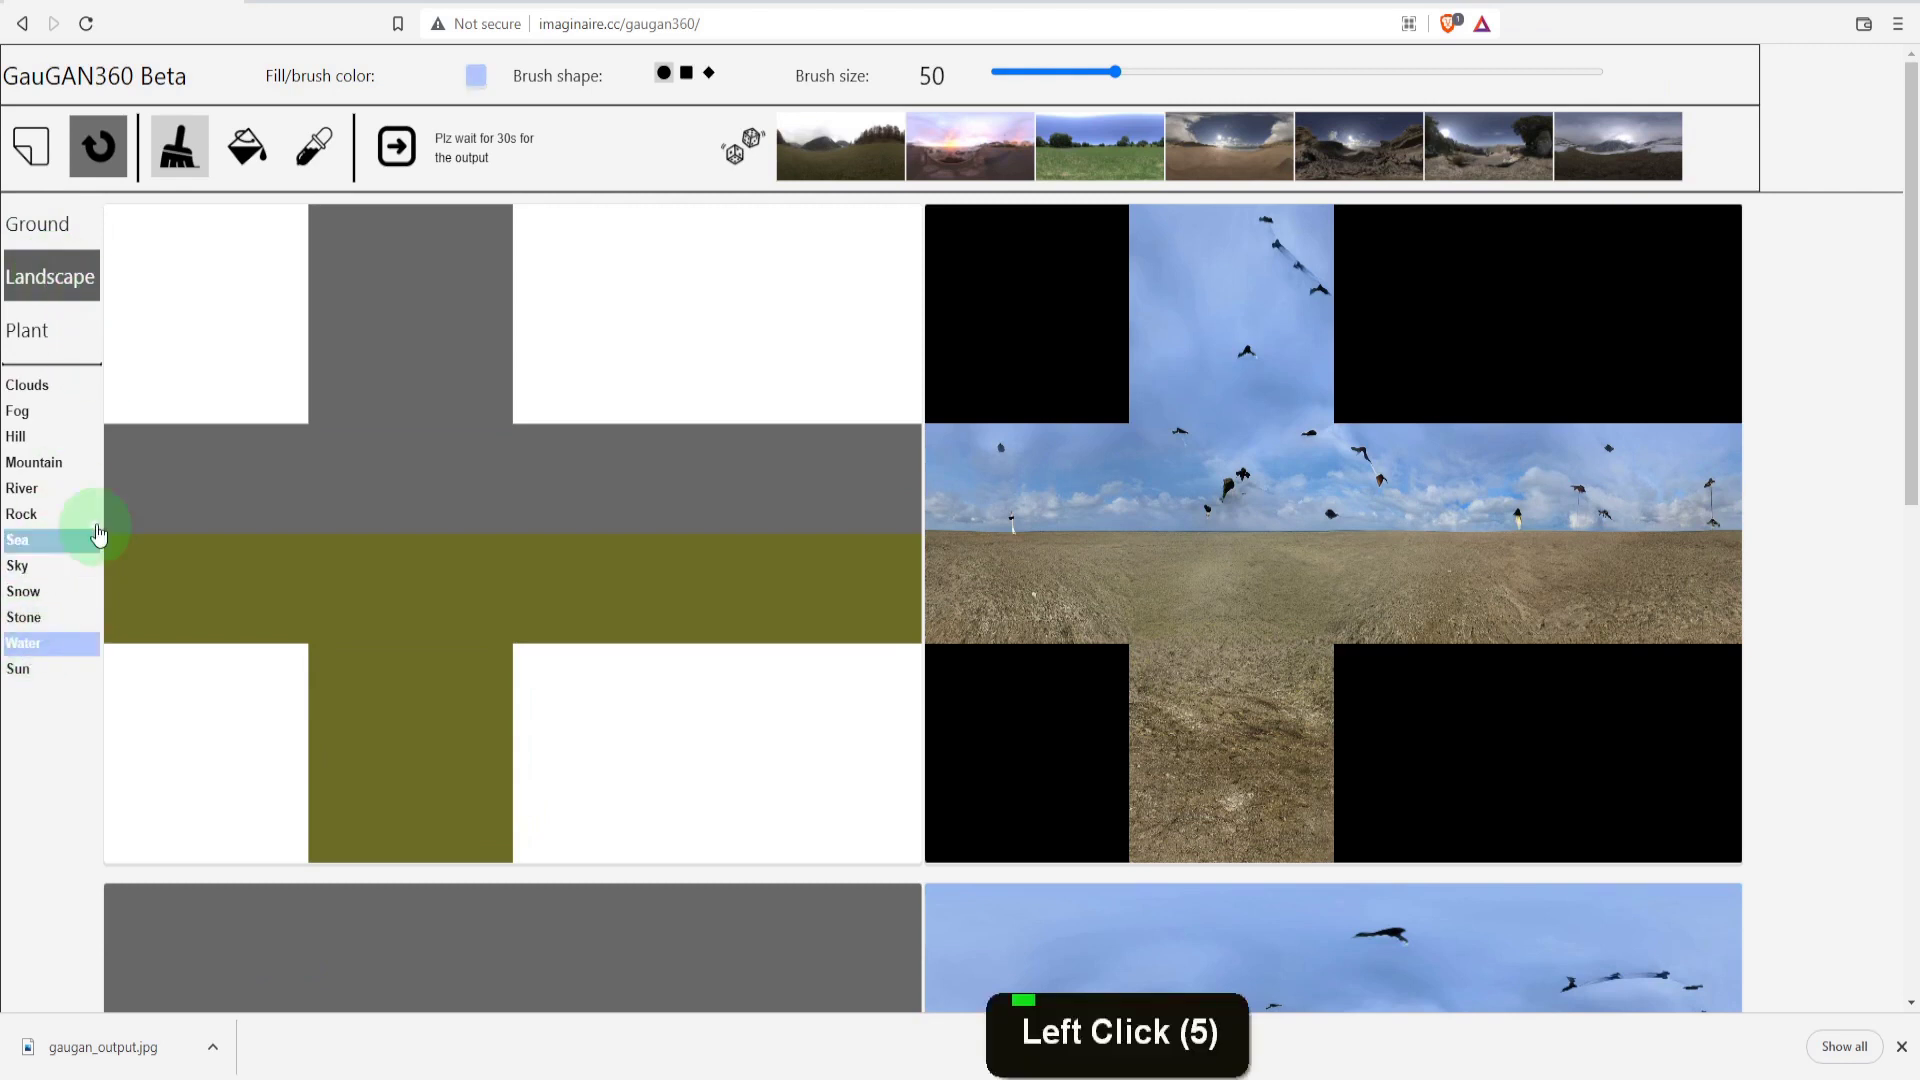
Step: Paint a thin water strip along the horizon with brush size 20
click(197, 163)
click(1028, 78)
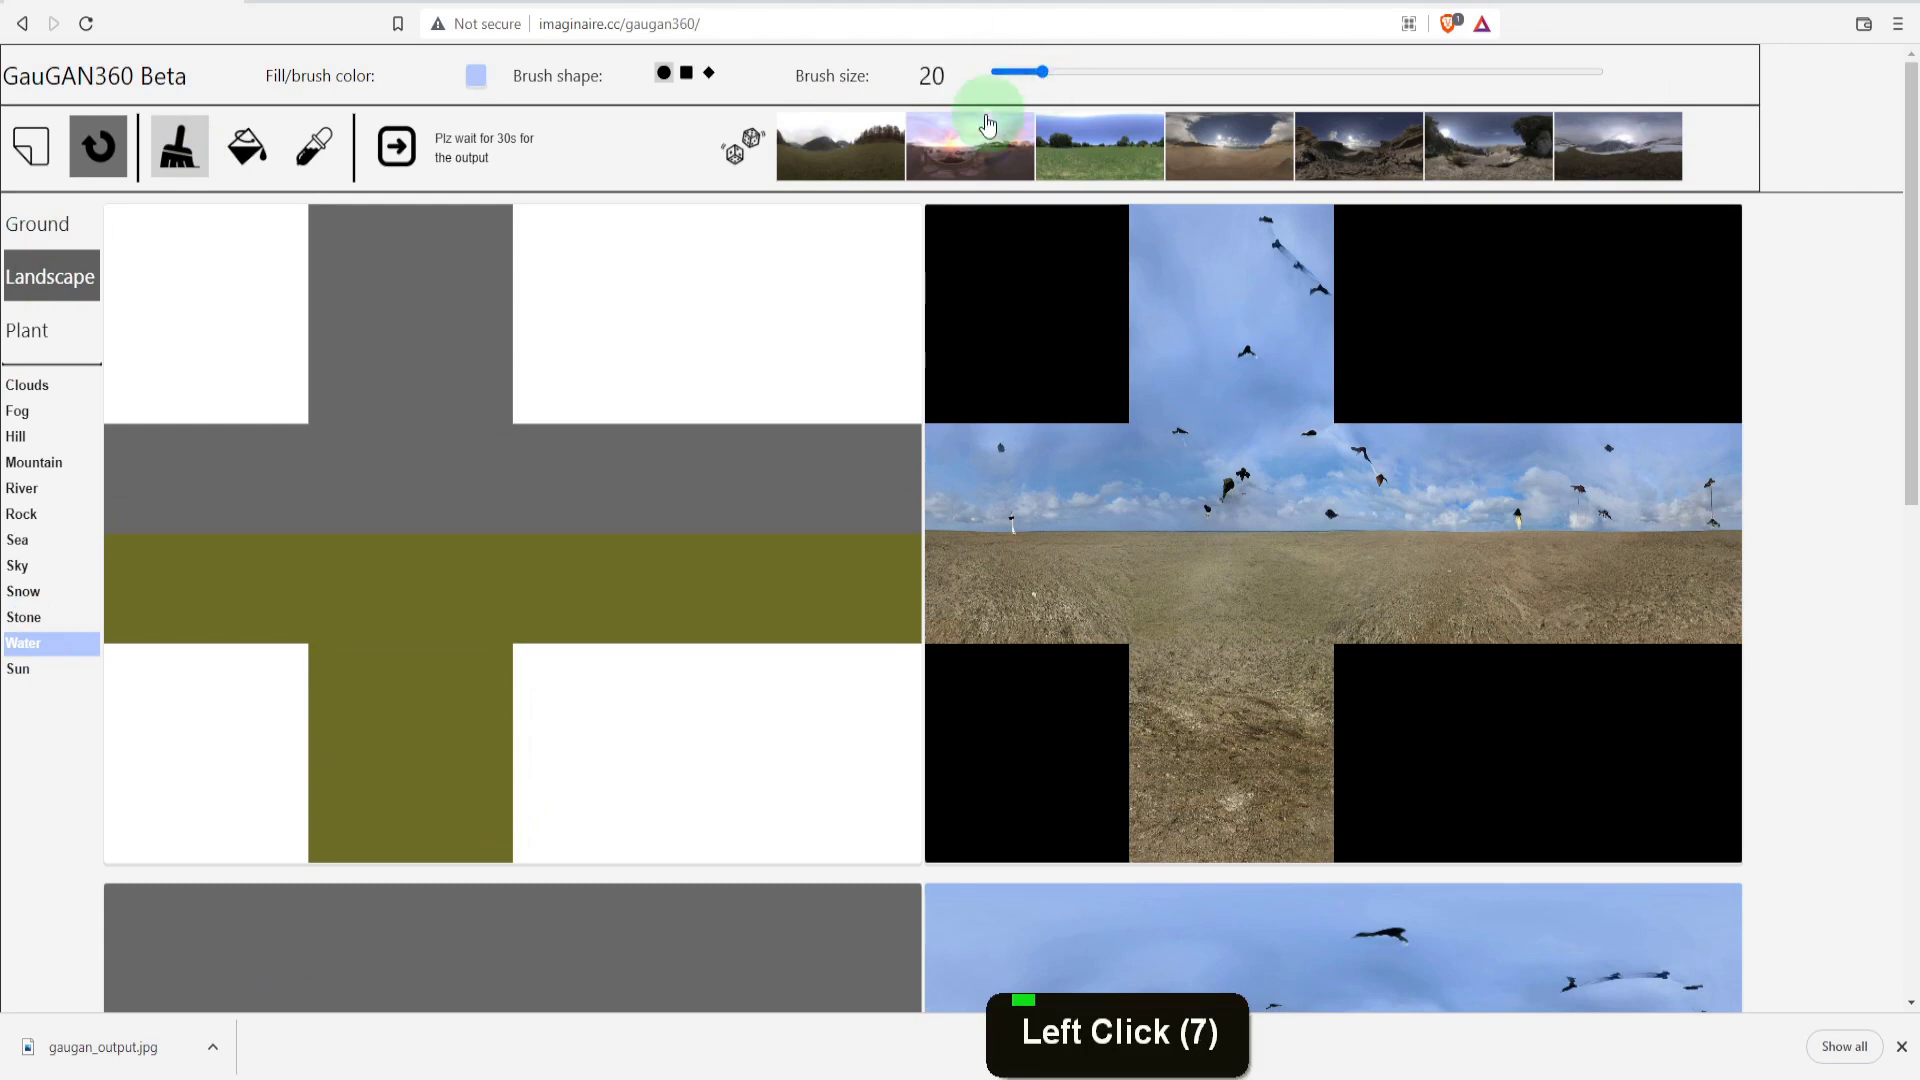
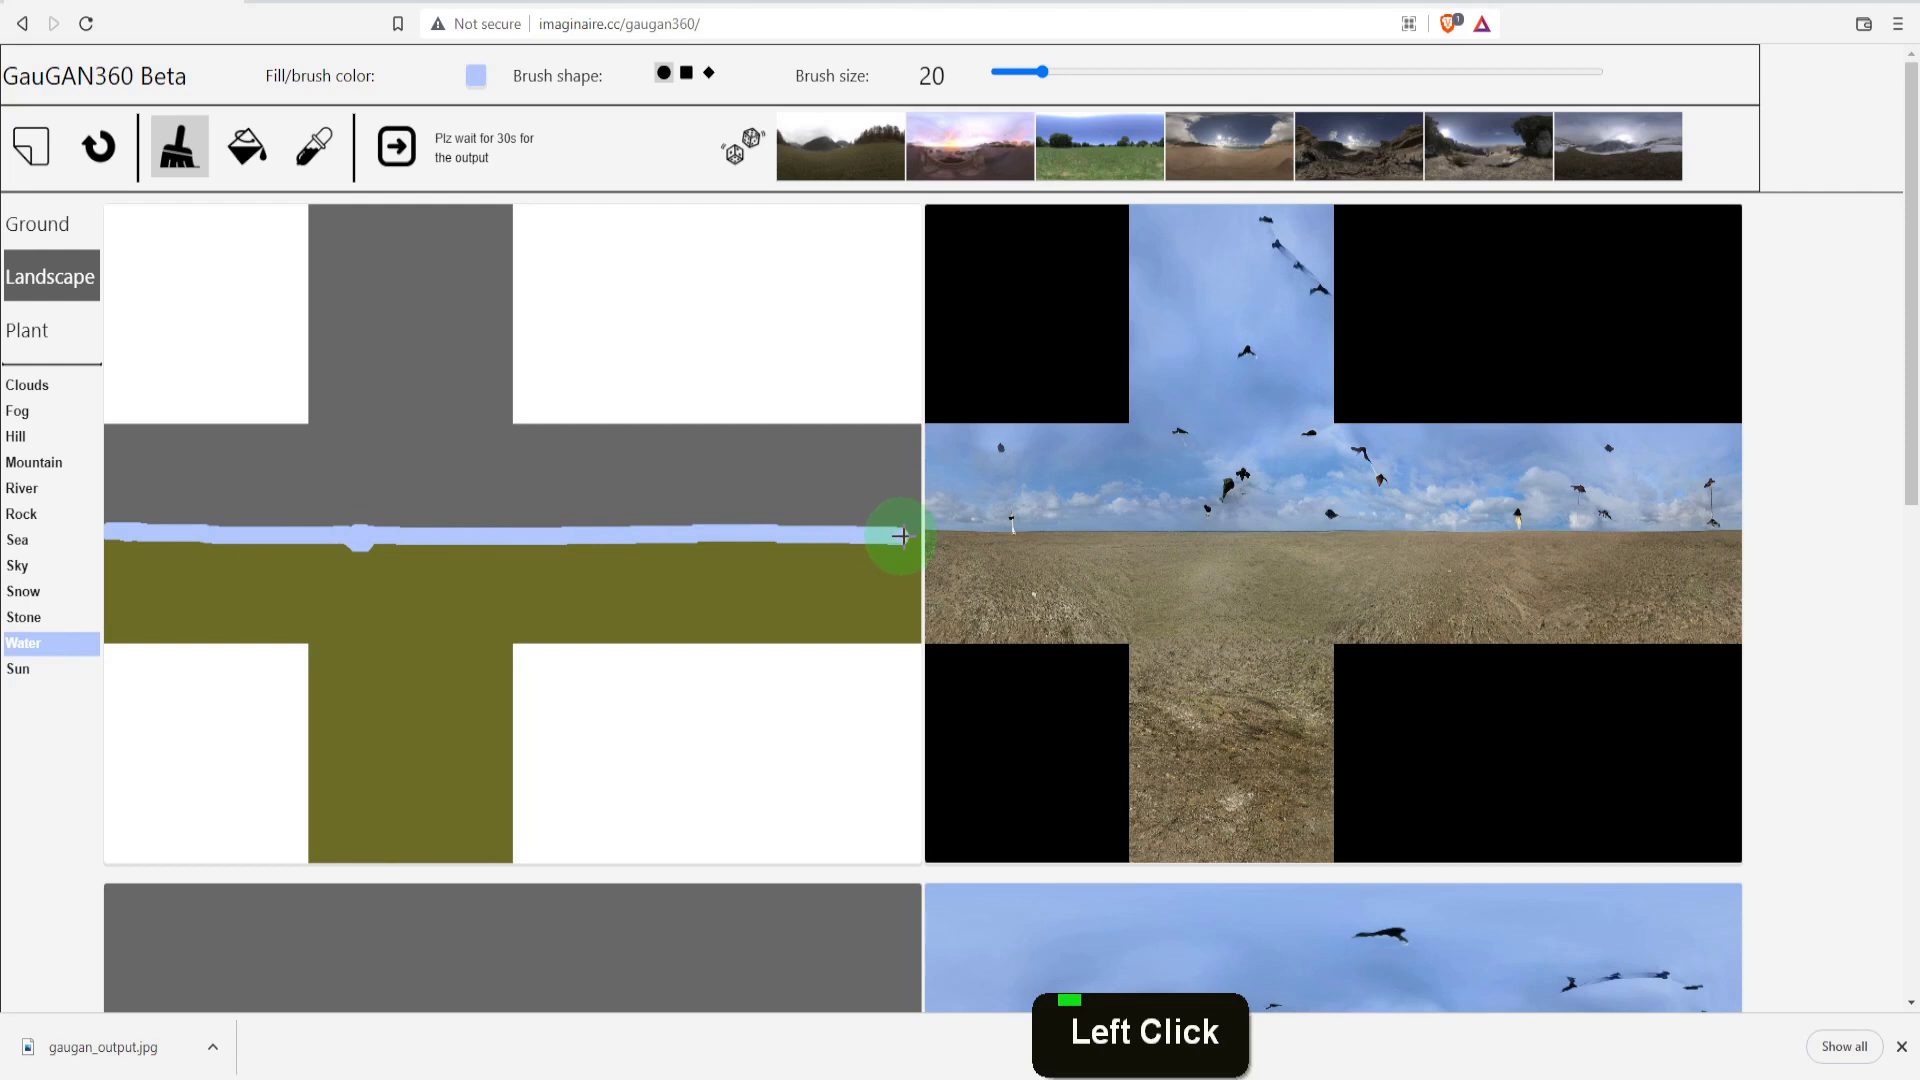
click(406, 162)
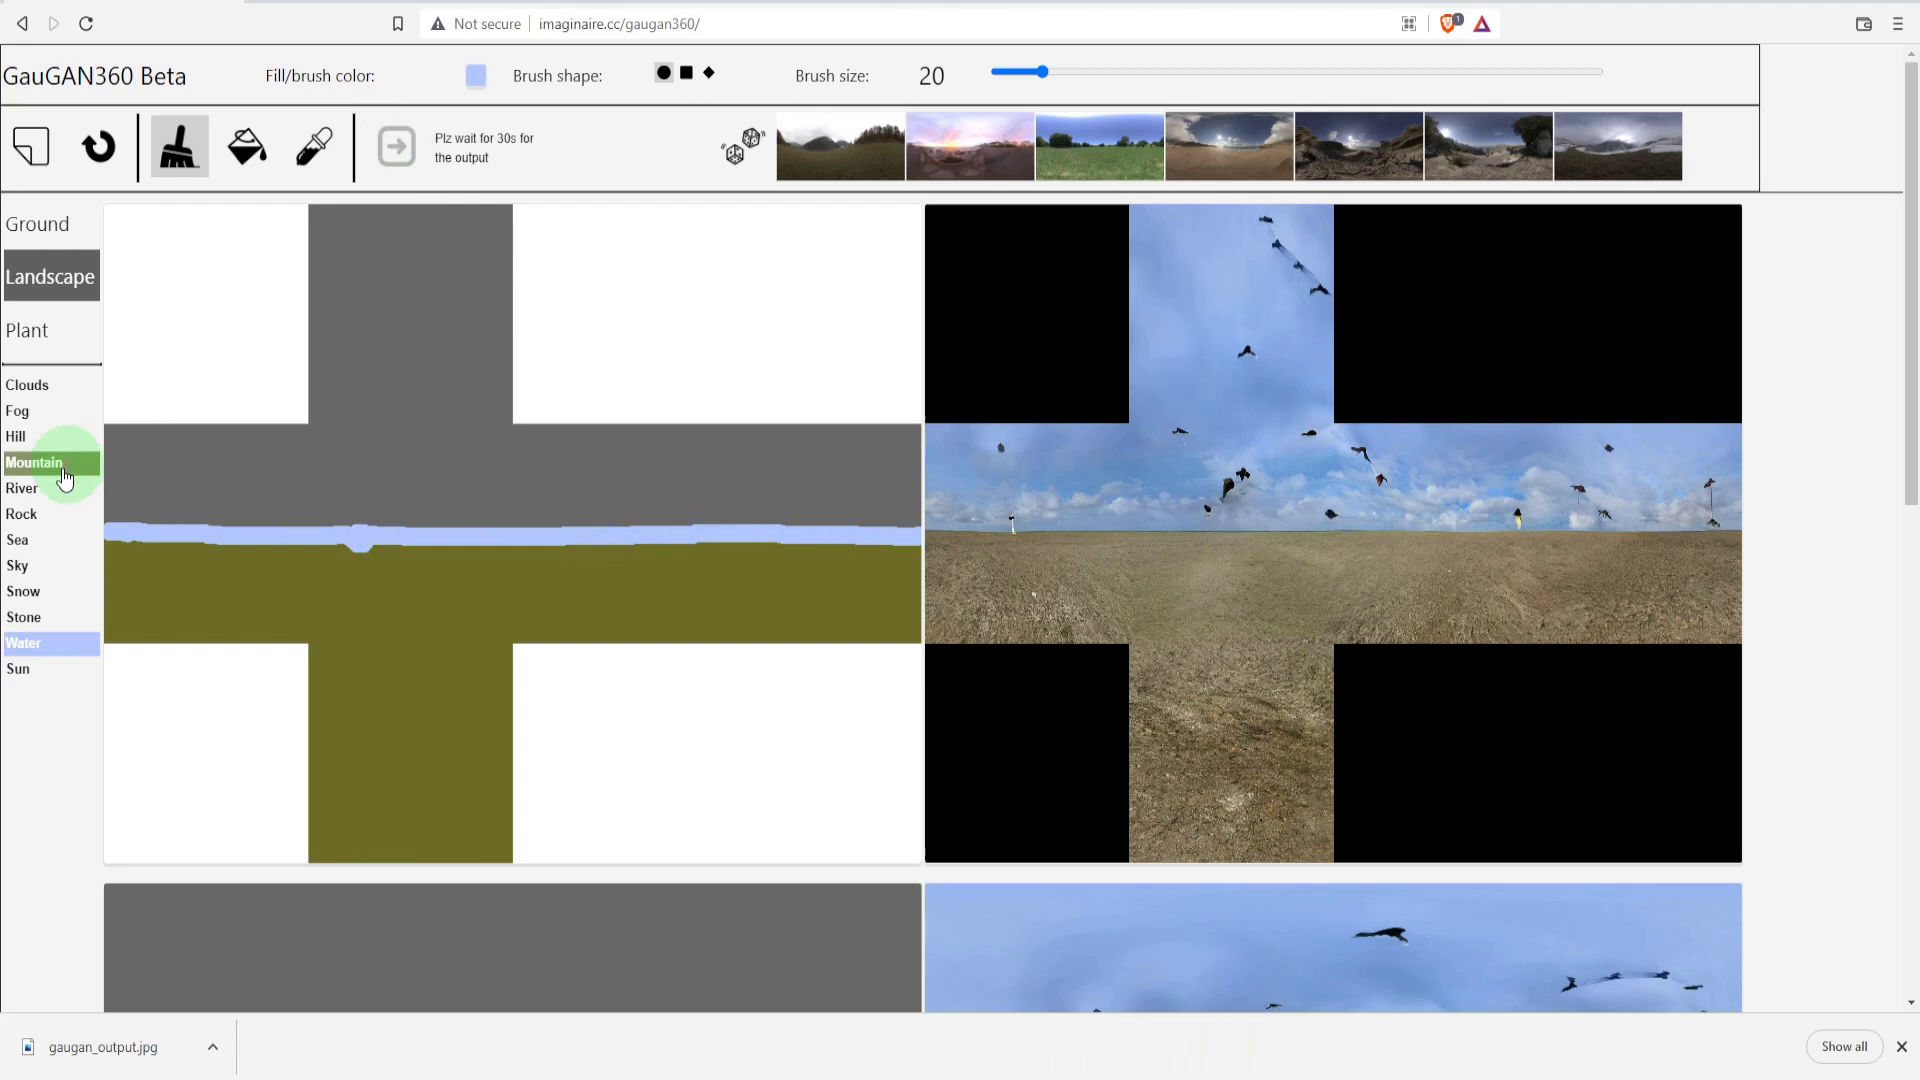
Step: Make Mountain the active painting label for the ridge
click(60, 479)
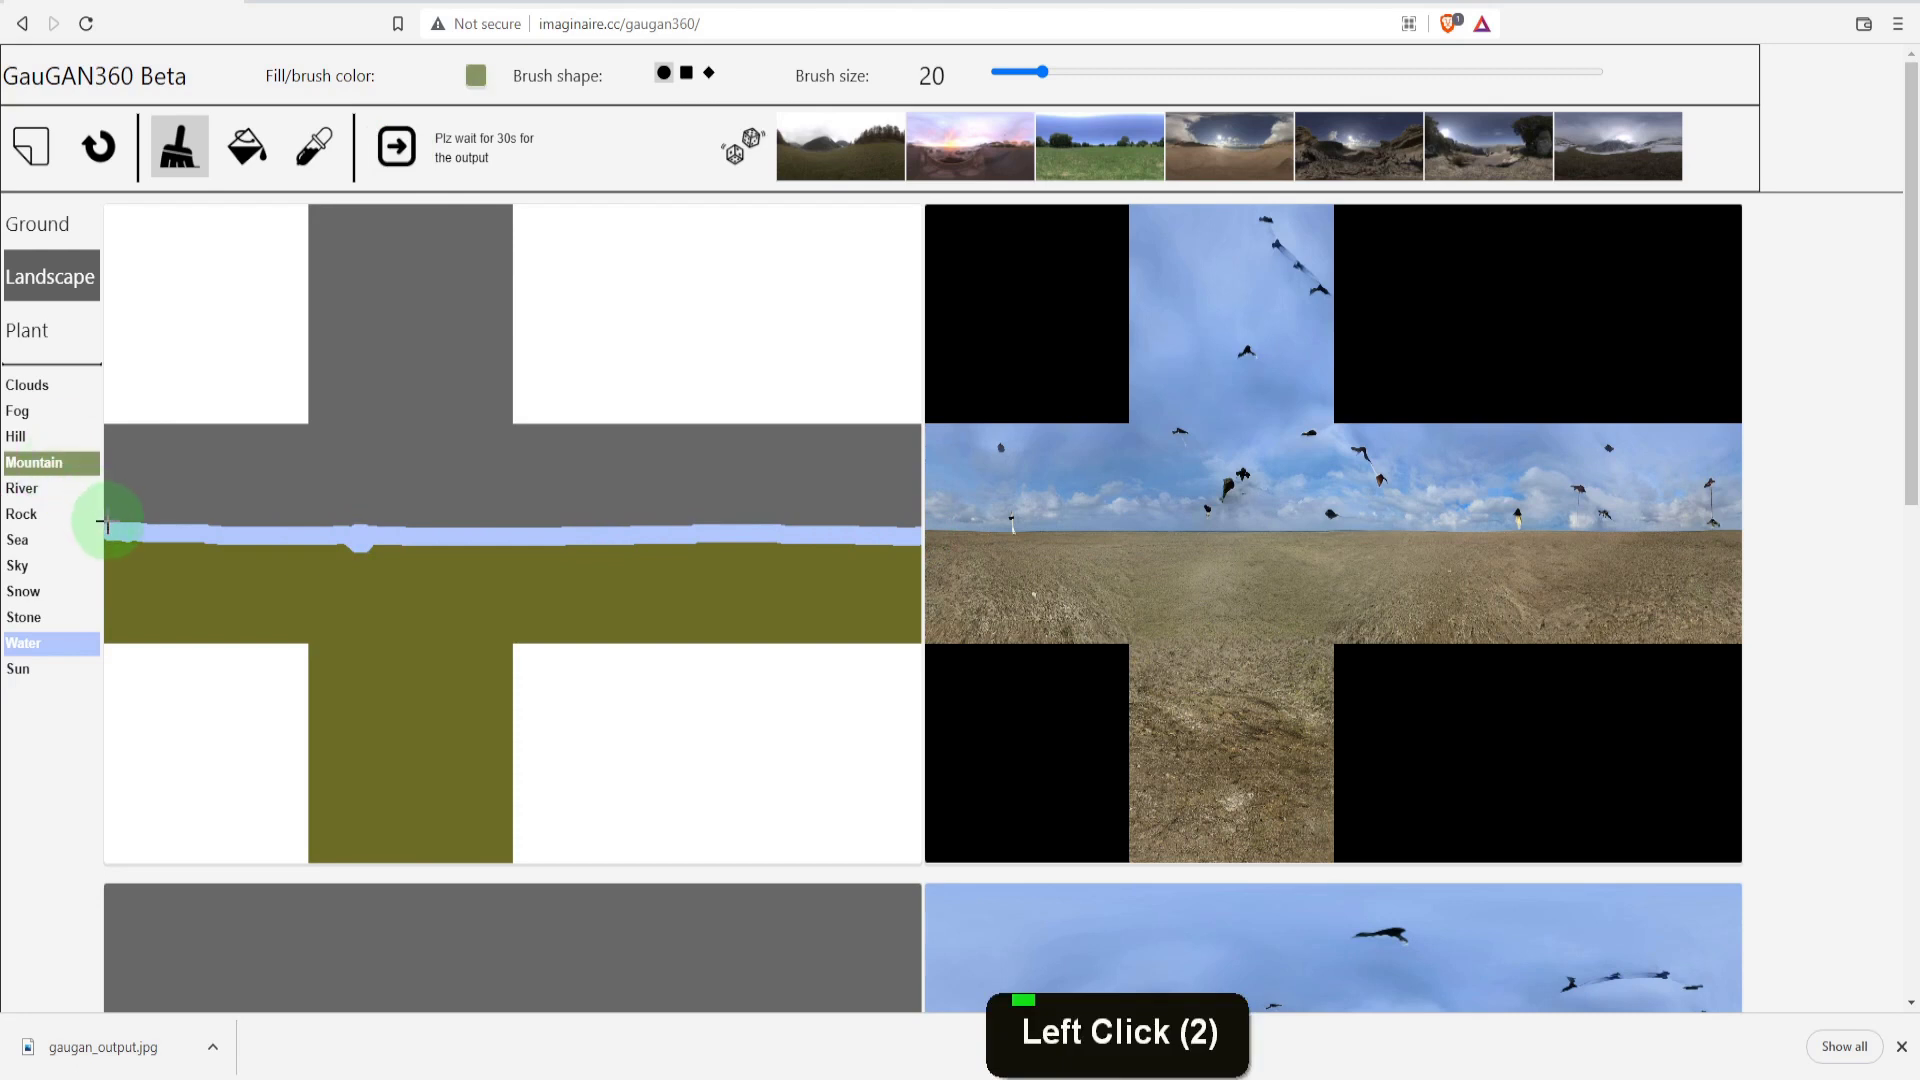
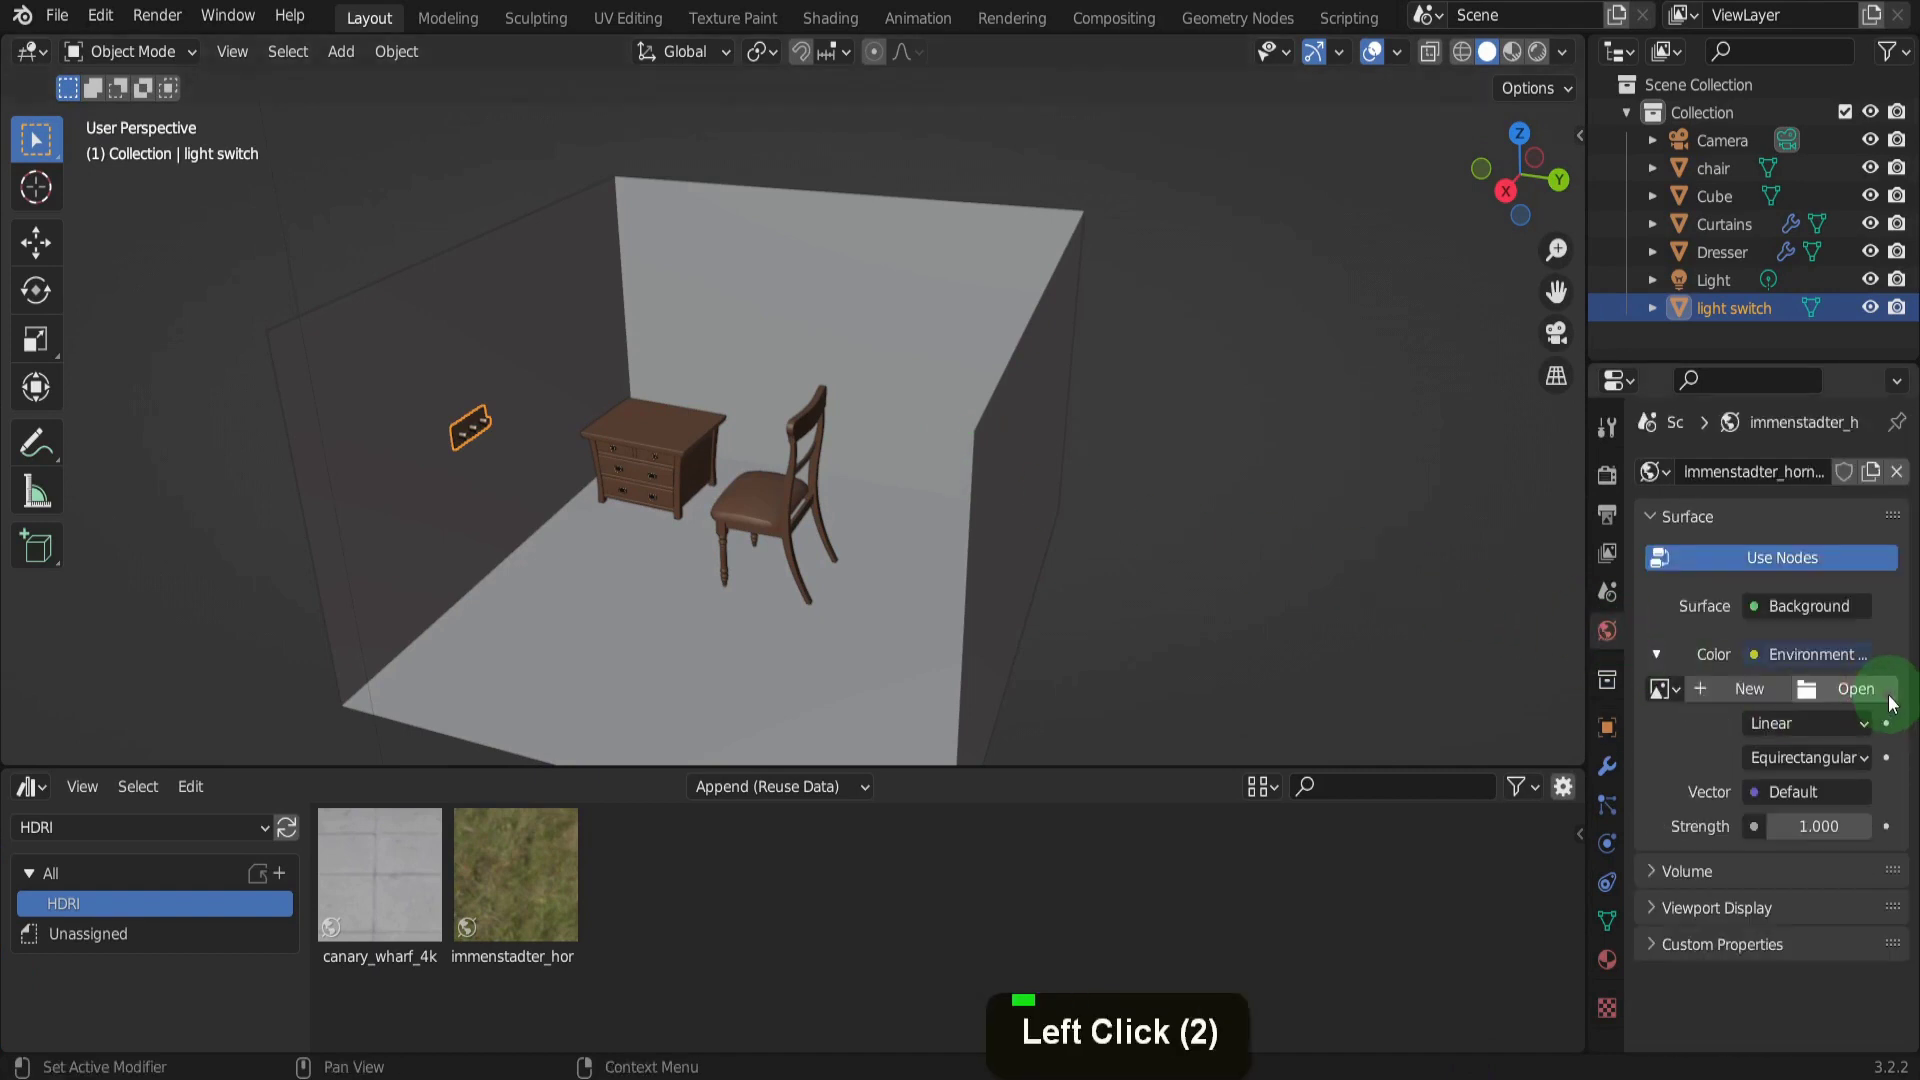
Step: Load gaugan_output.jpg from G:\HDRI as the world's Environment Texture colour
click(1758, 659)
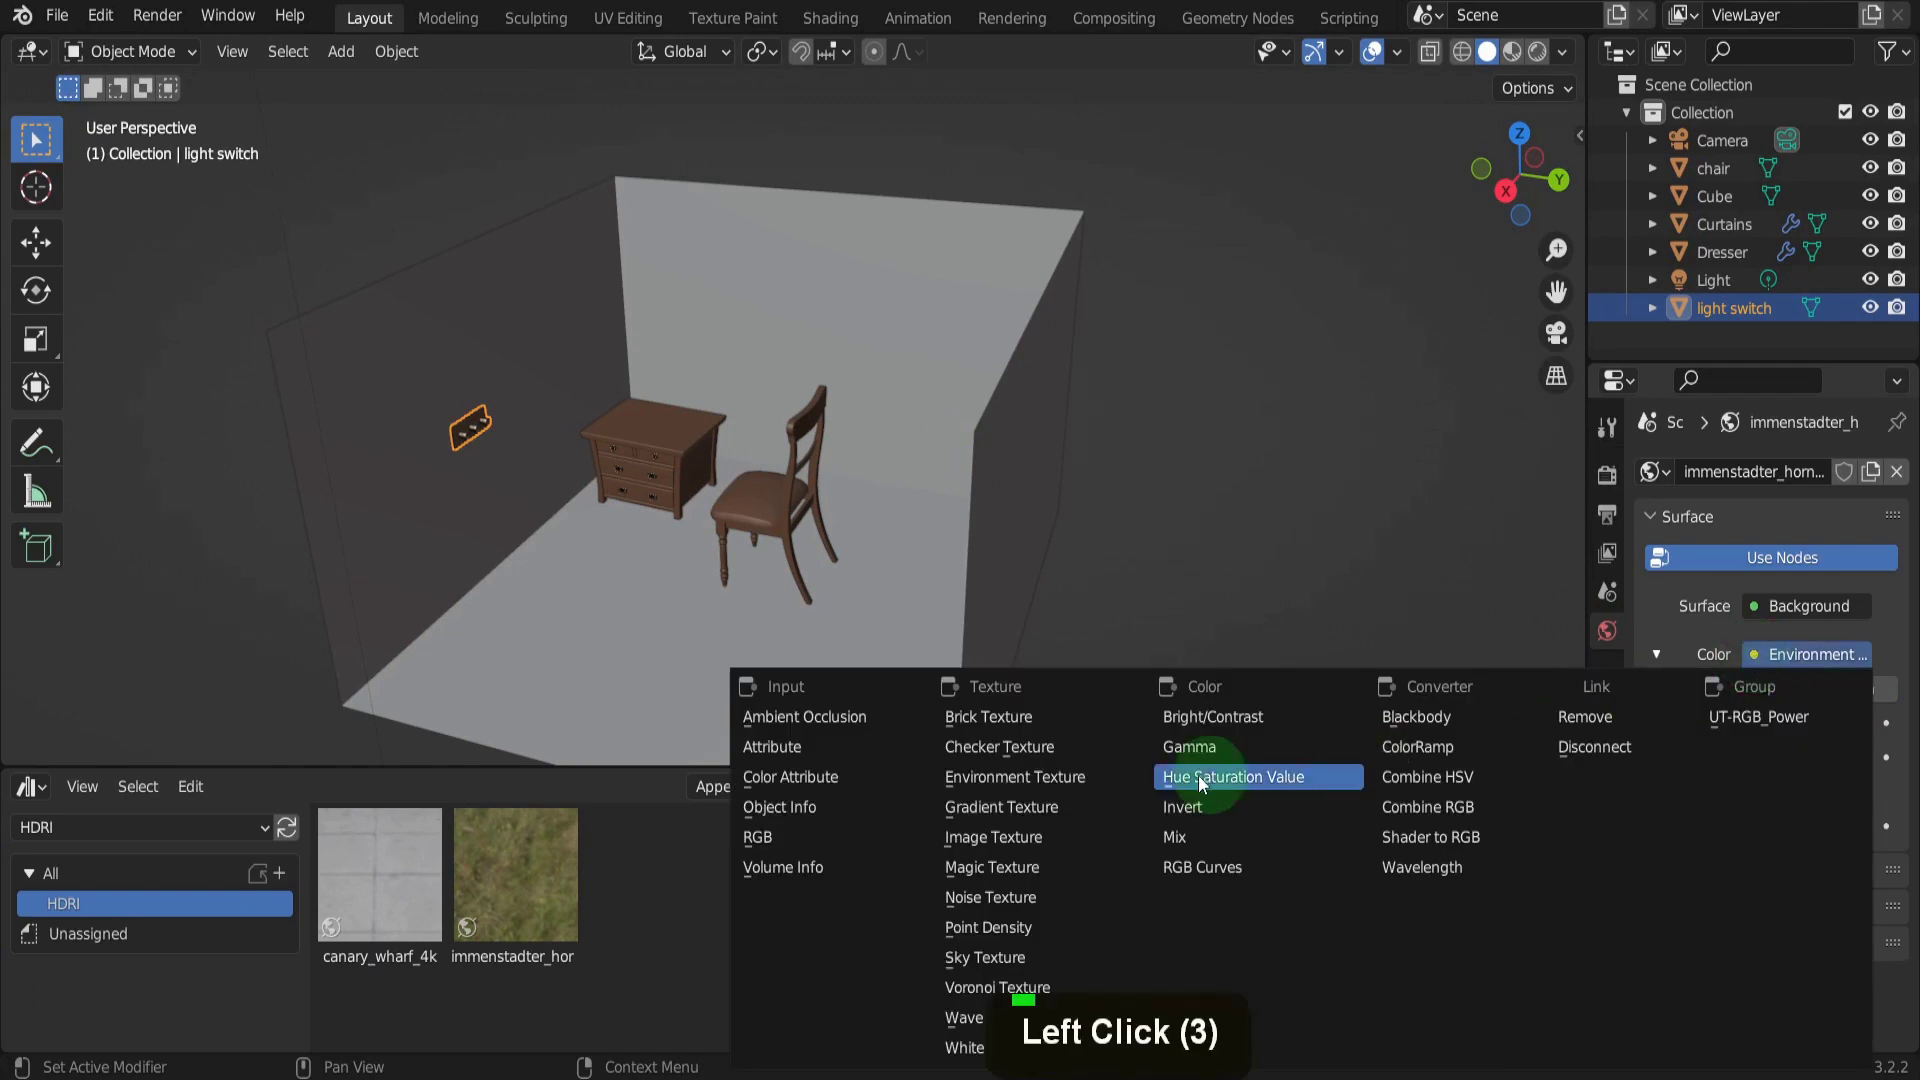
click(1030, 781)
click(1856, 698)
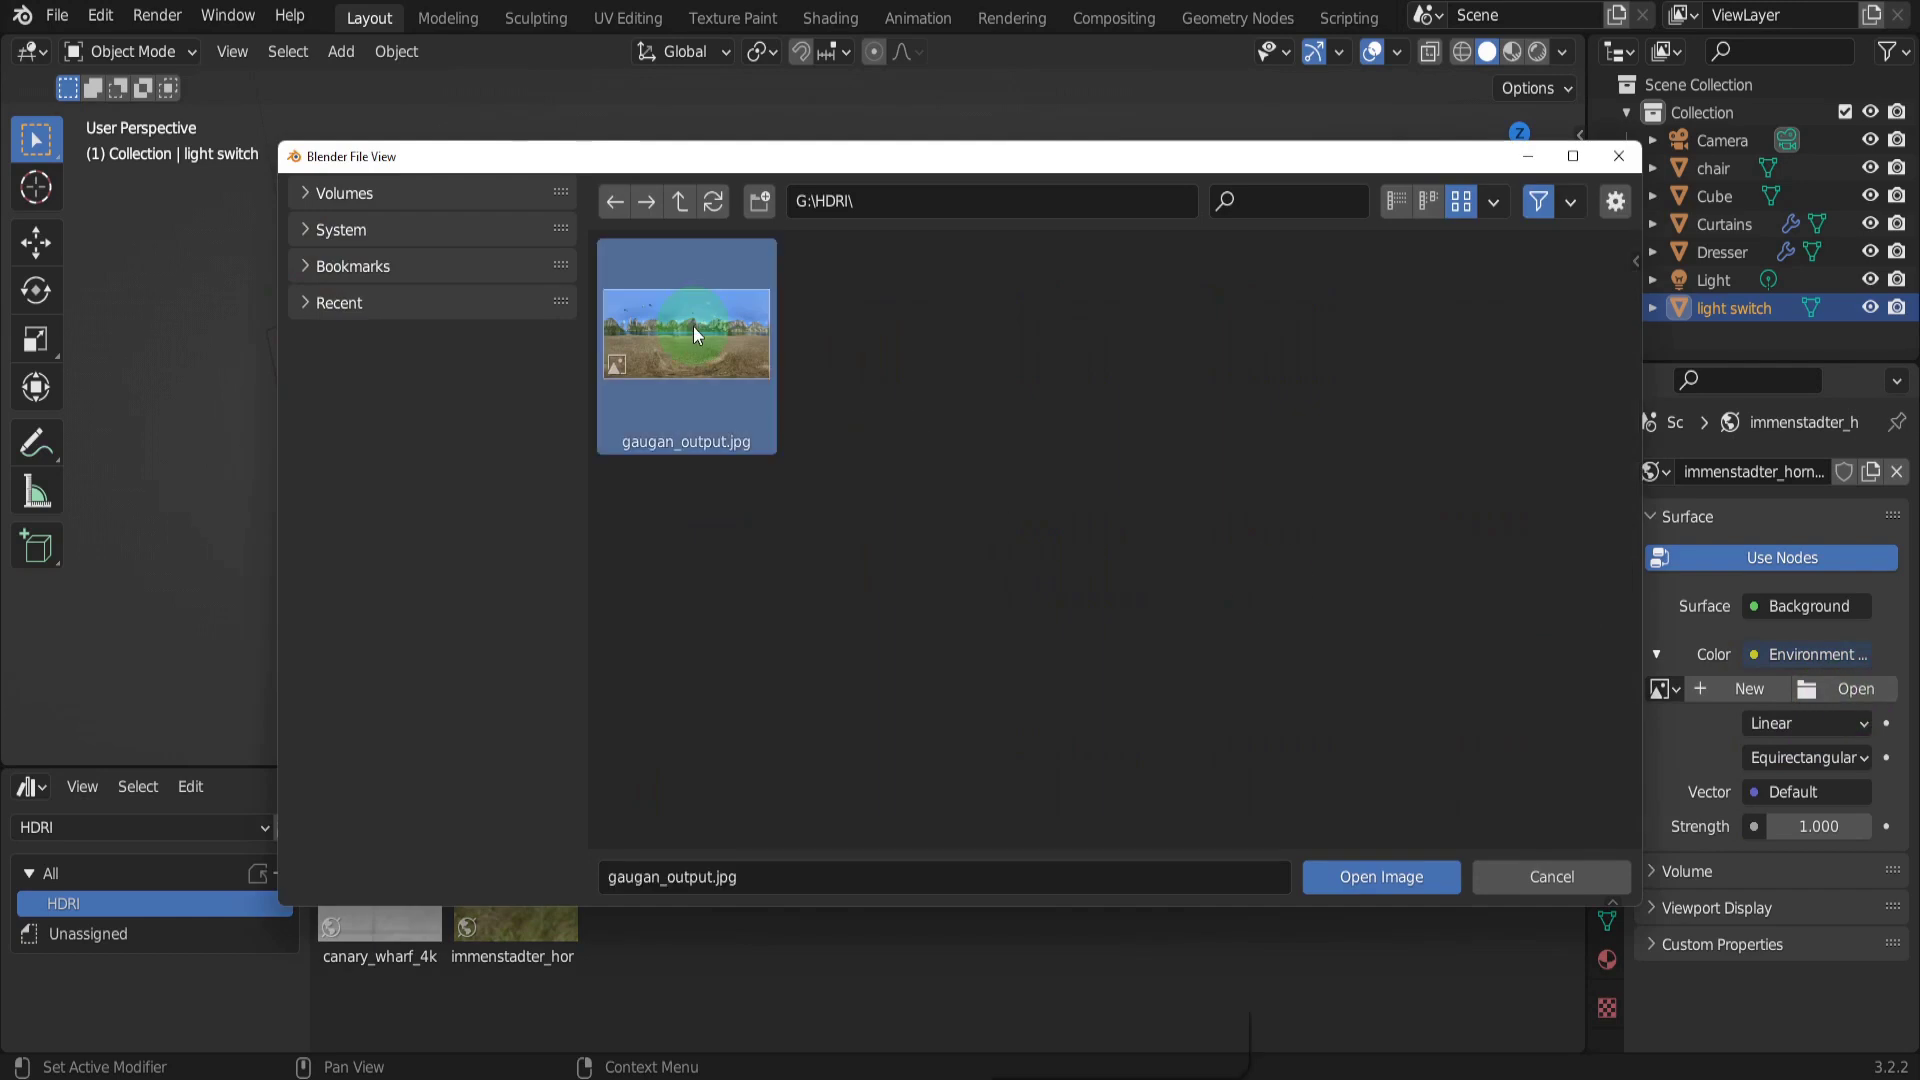
click(700, 335)
click(1374, 883)
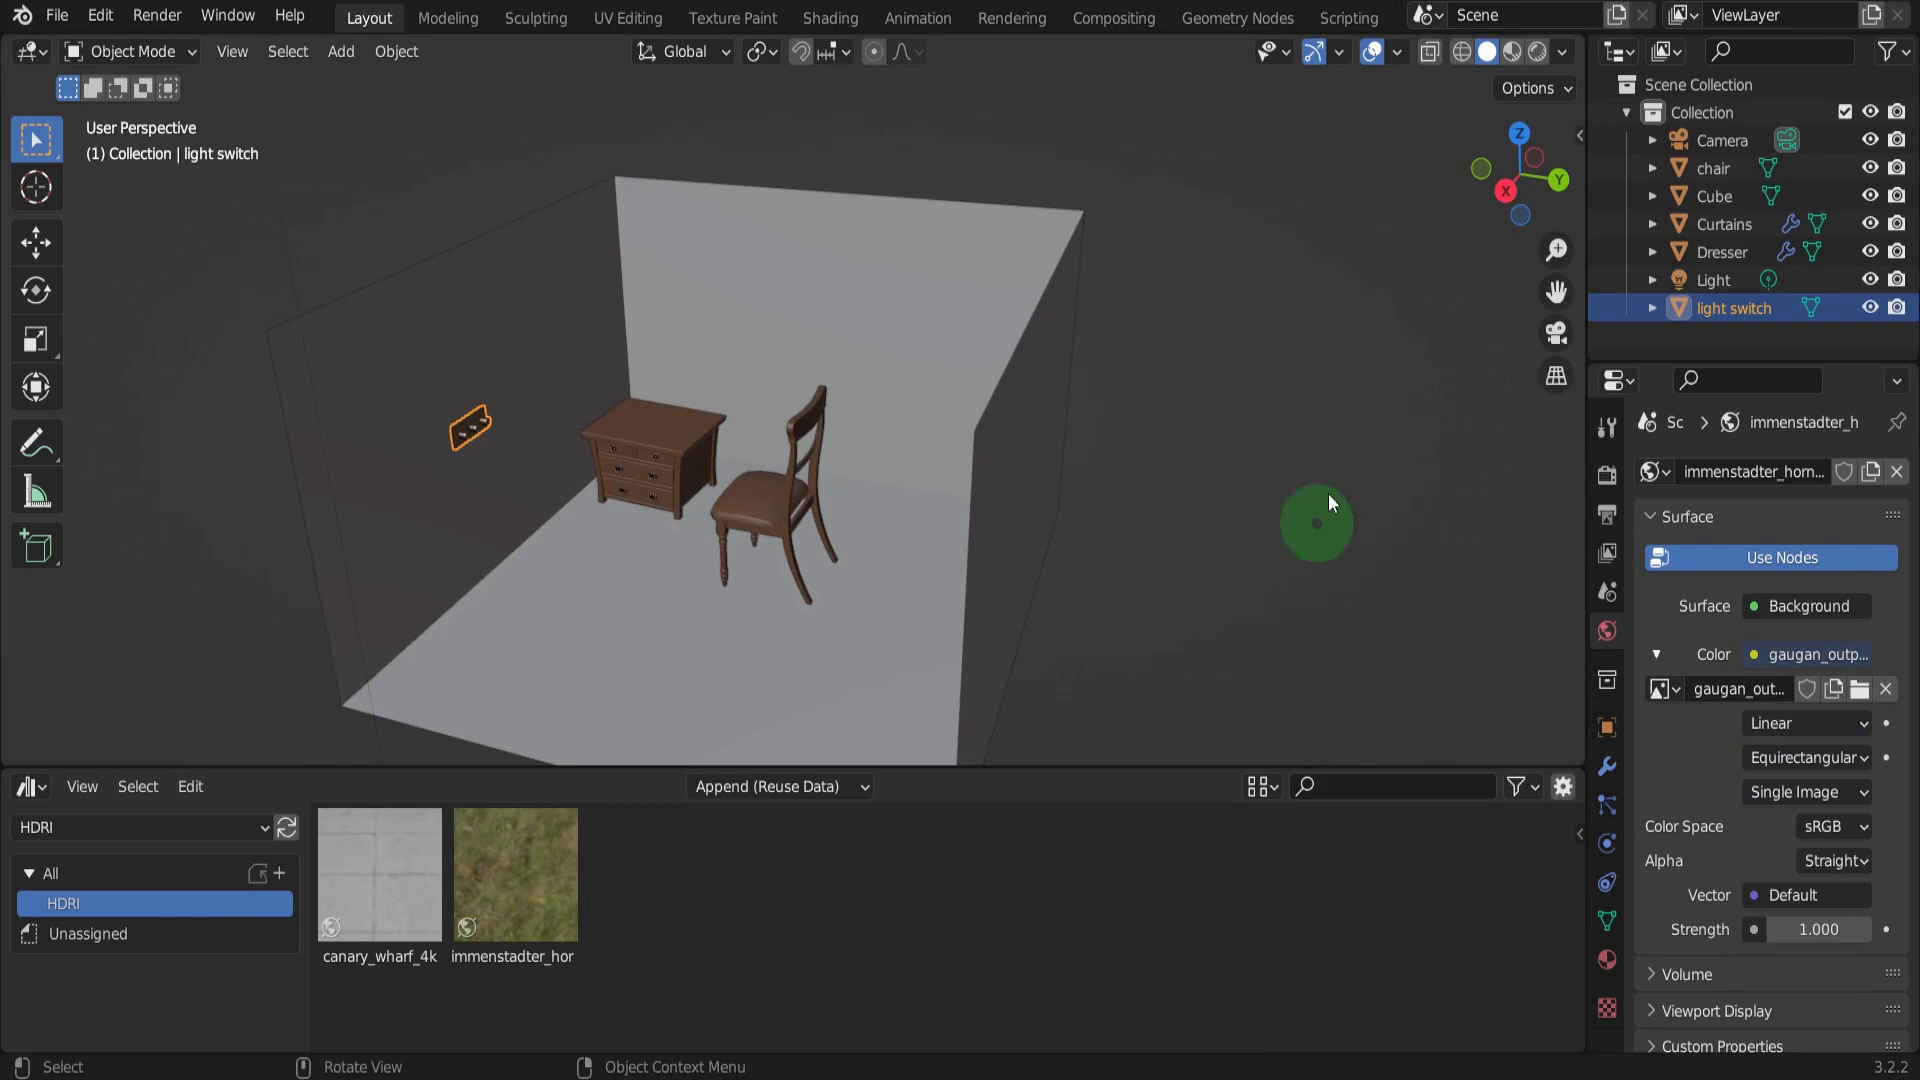
Step: Preview the lake world in Rendered shading and mark the world as an asset
click(1539, 60)
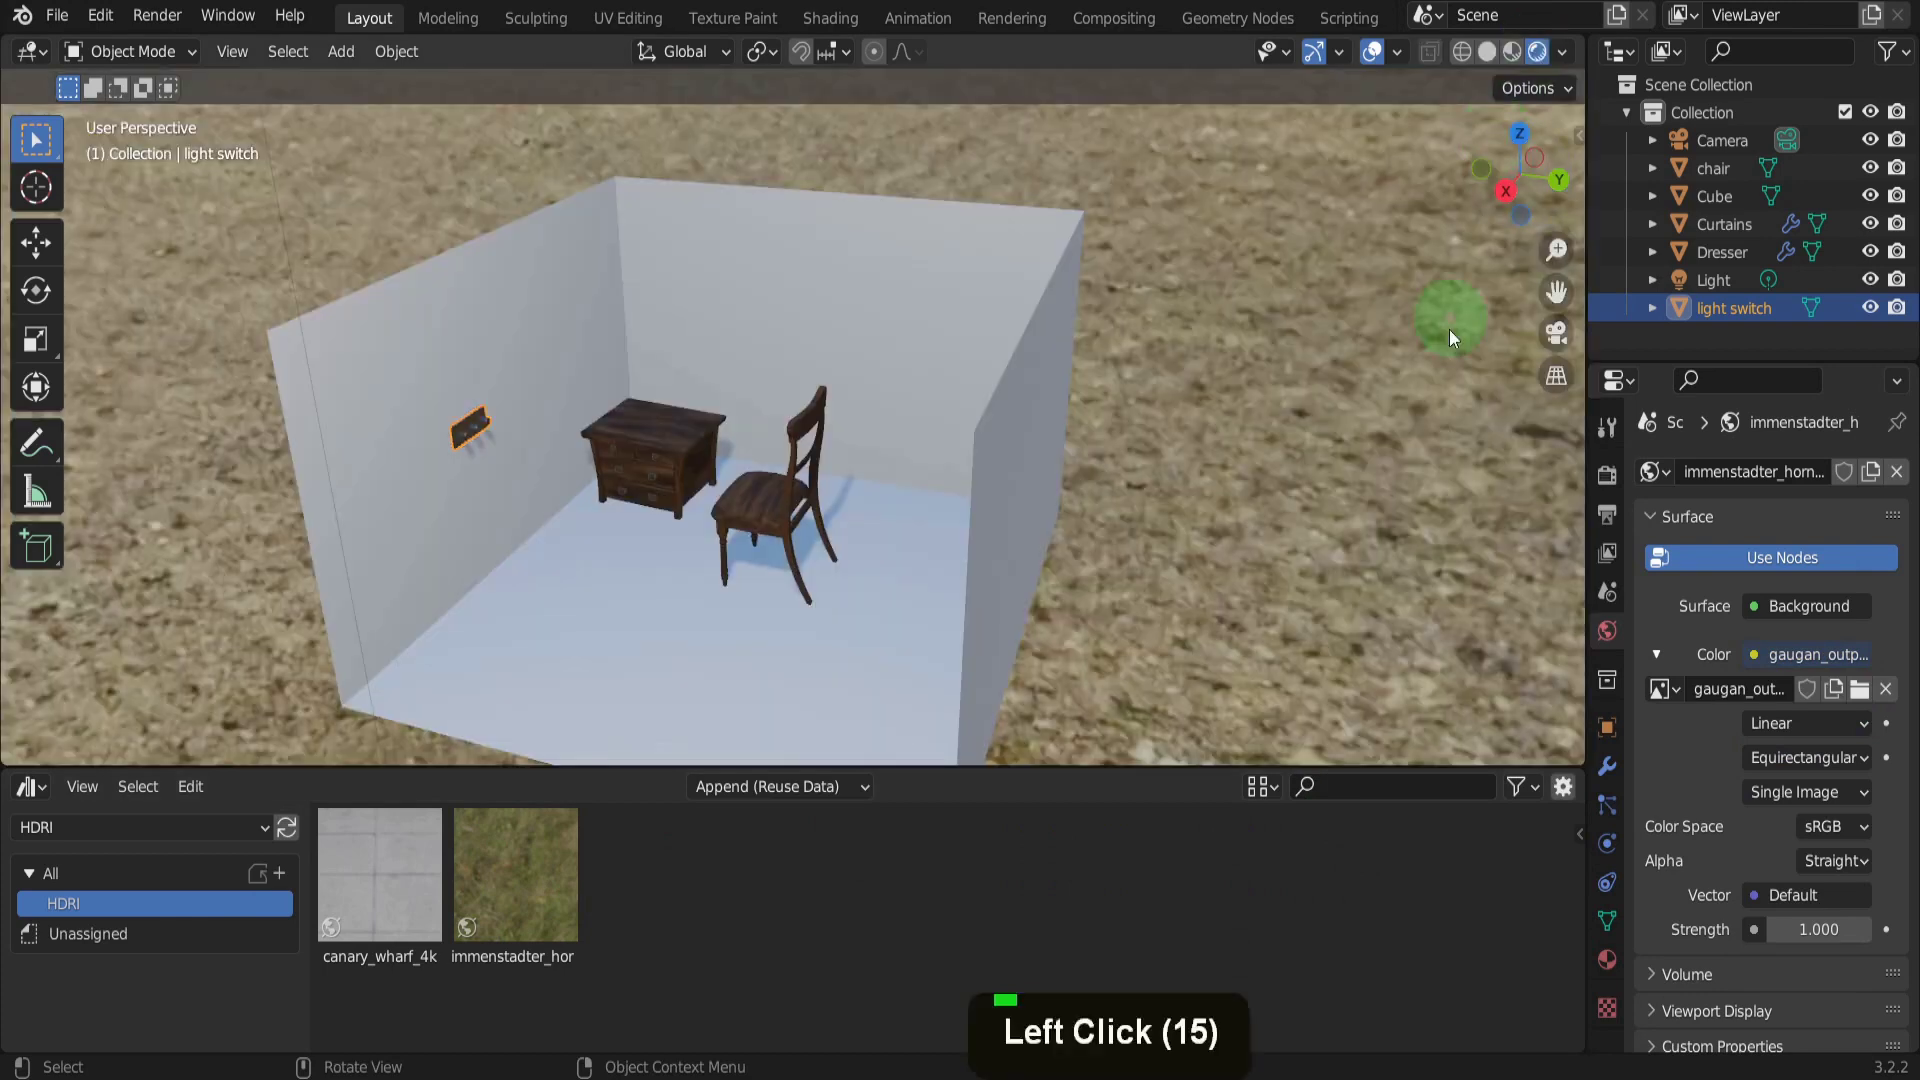
middle_click(1332, 420)
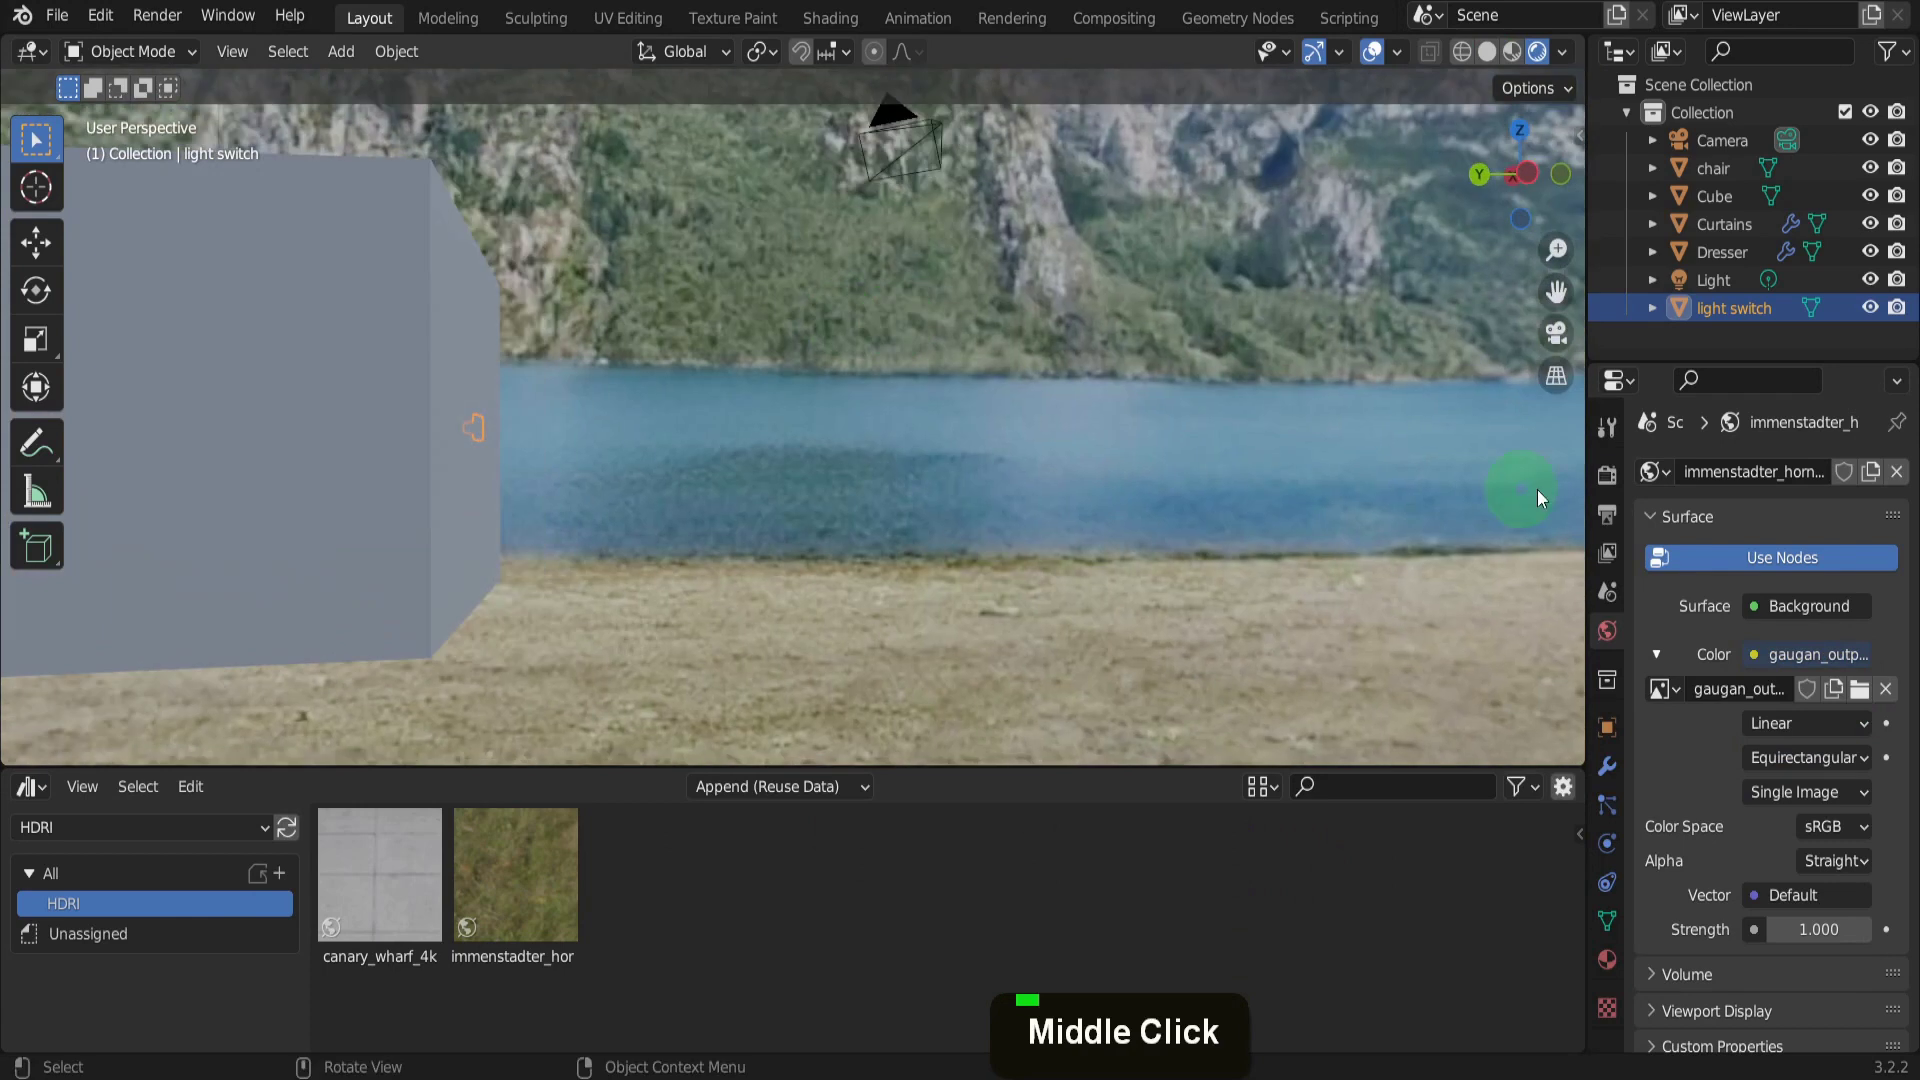
right_click(1655, 482)
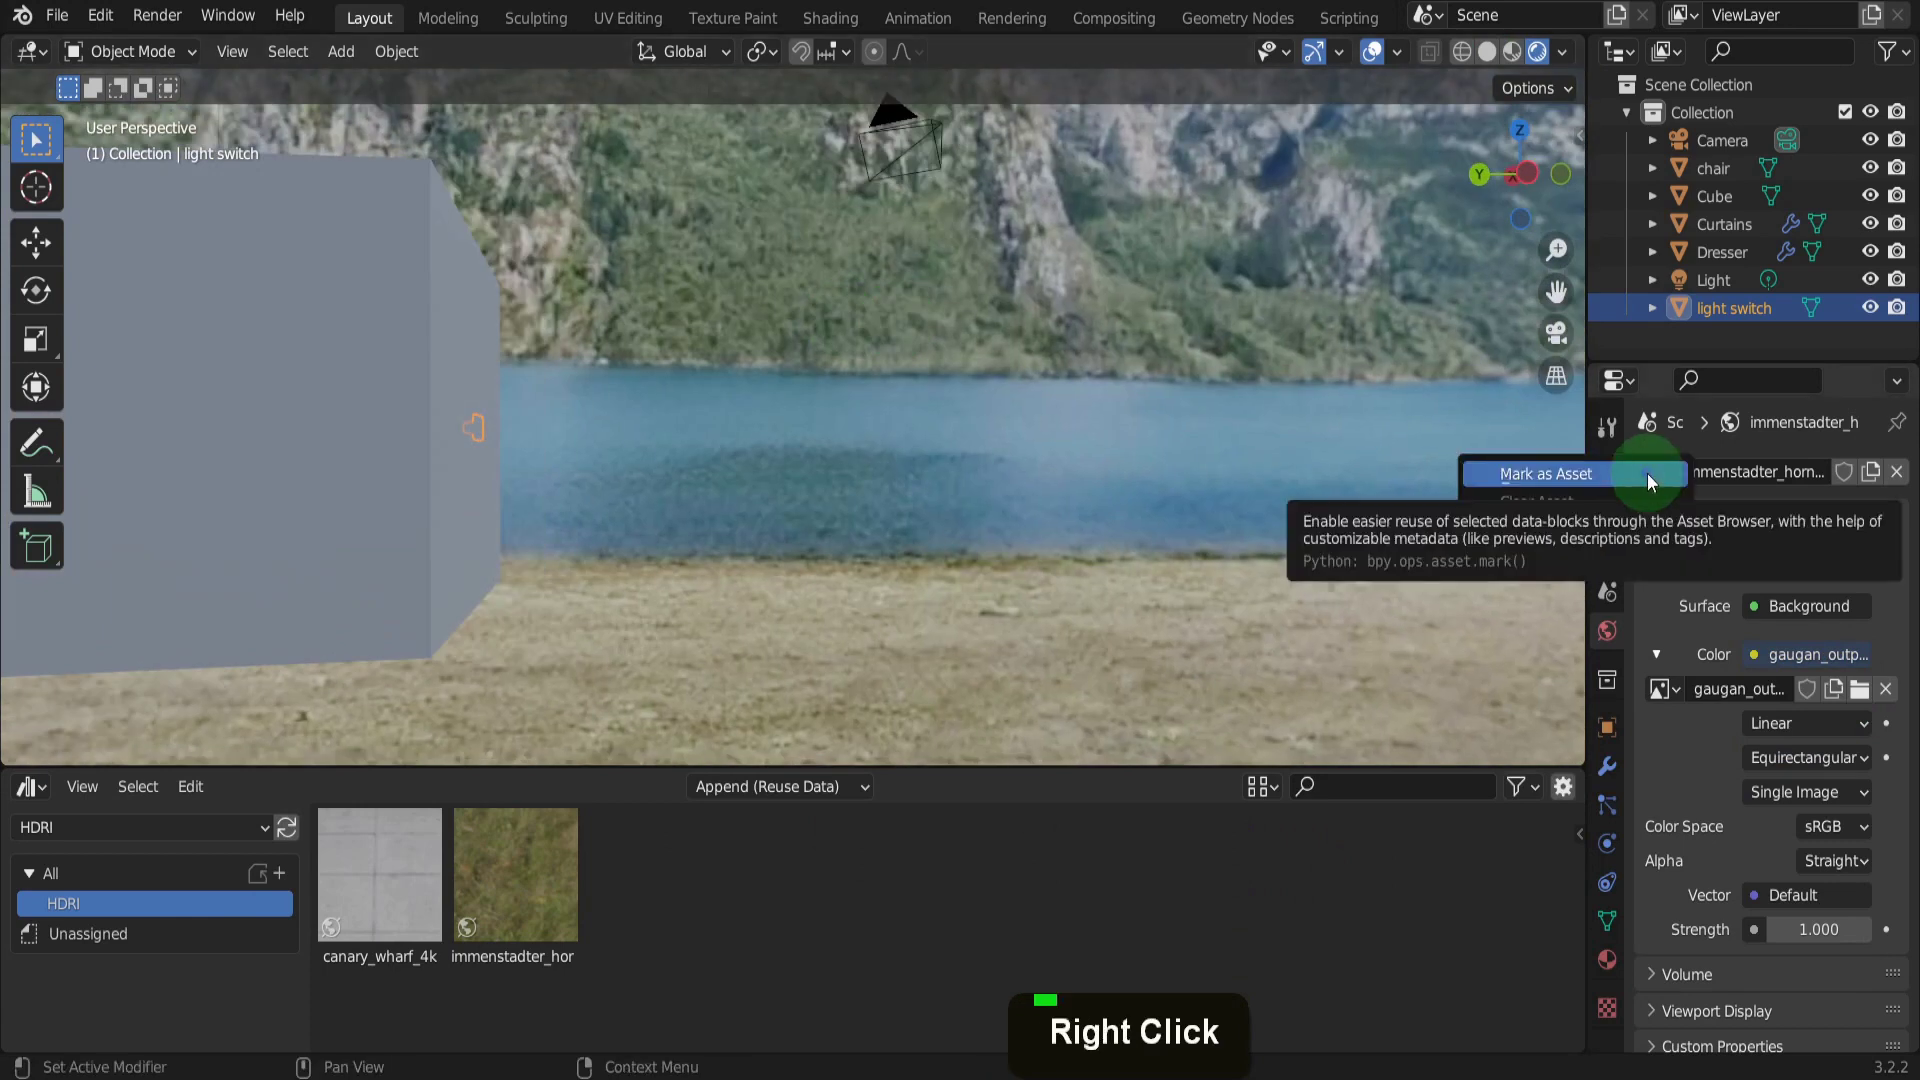
click(1655, 482)
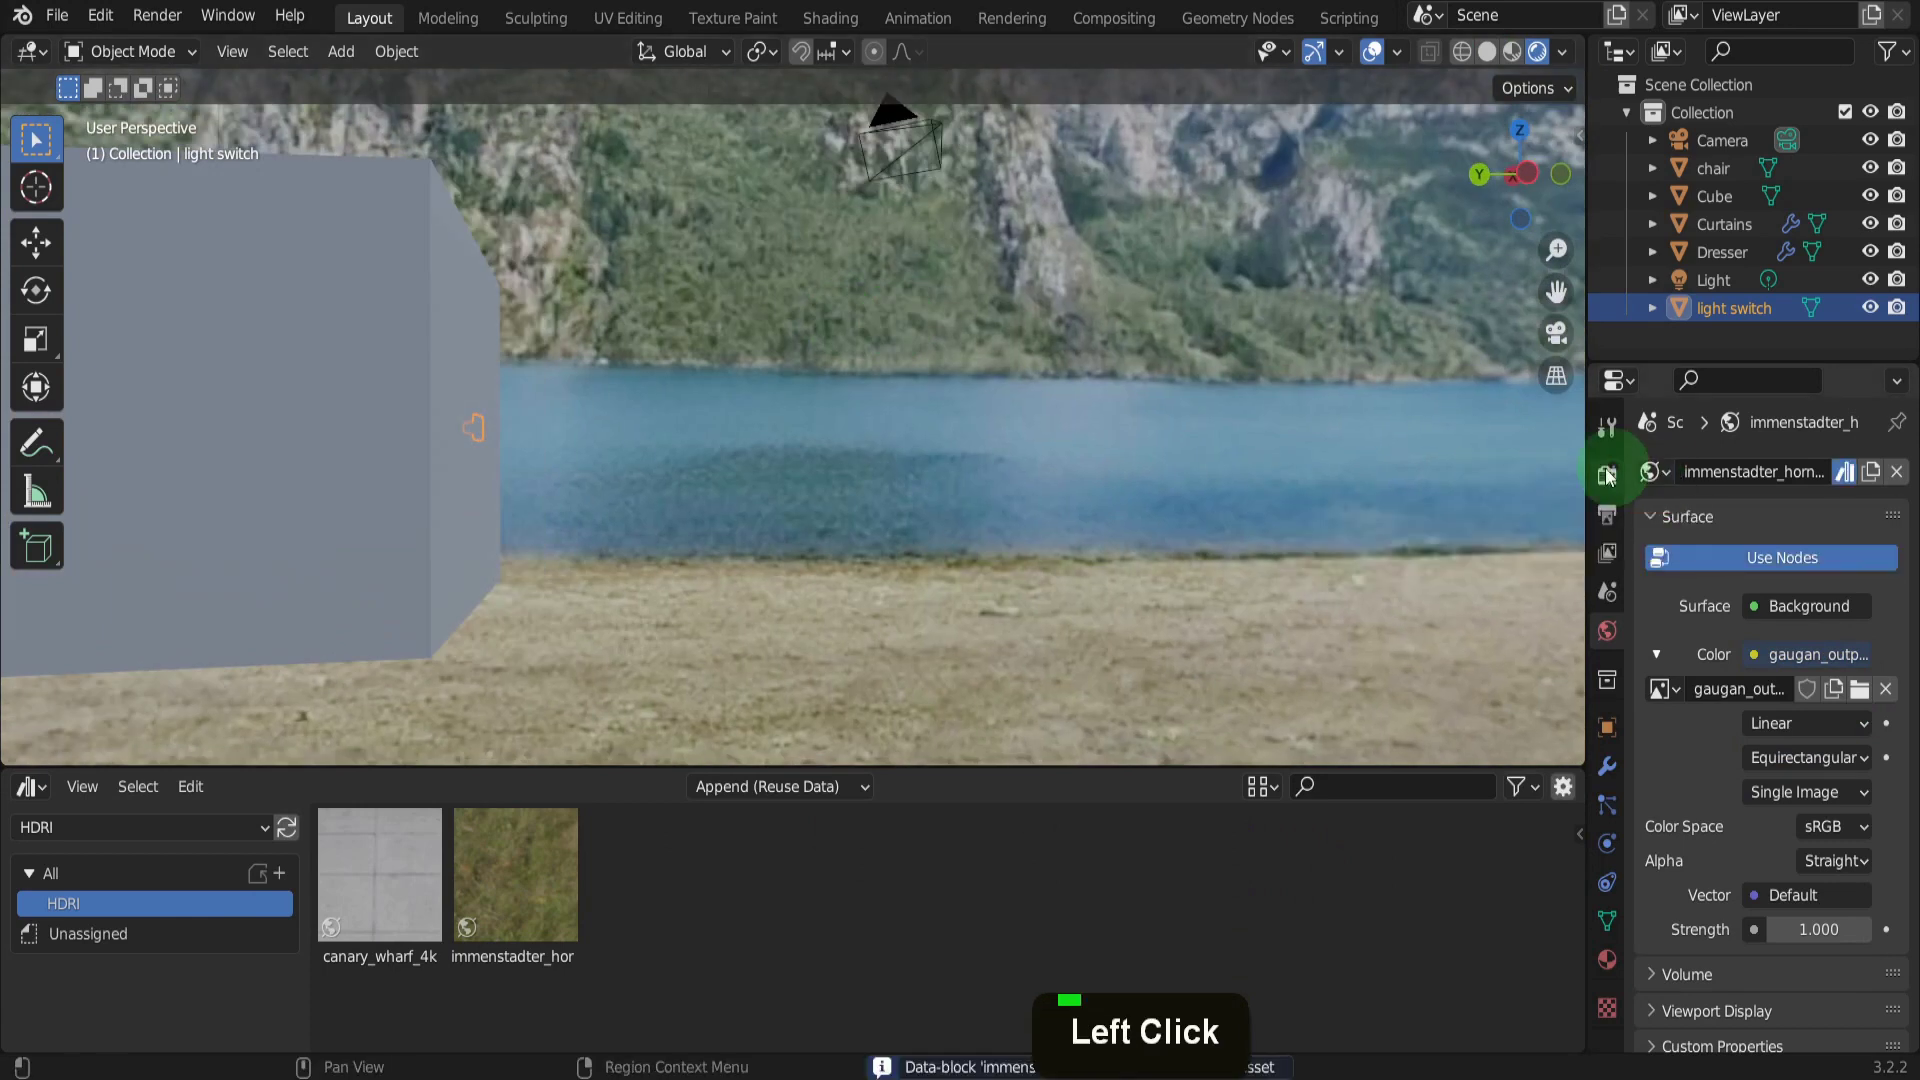
Step: Check the new world asset in the Asset Browser's Current File library
click(235, 827)
click(195, 864)
click(117, 911)
click(372, 872)
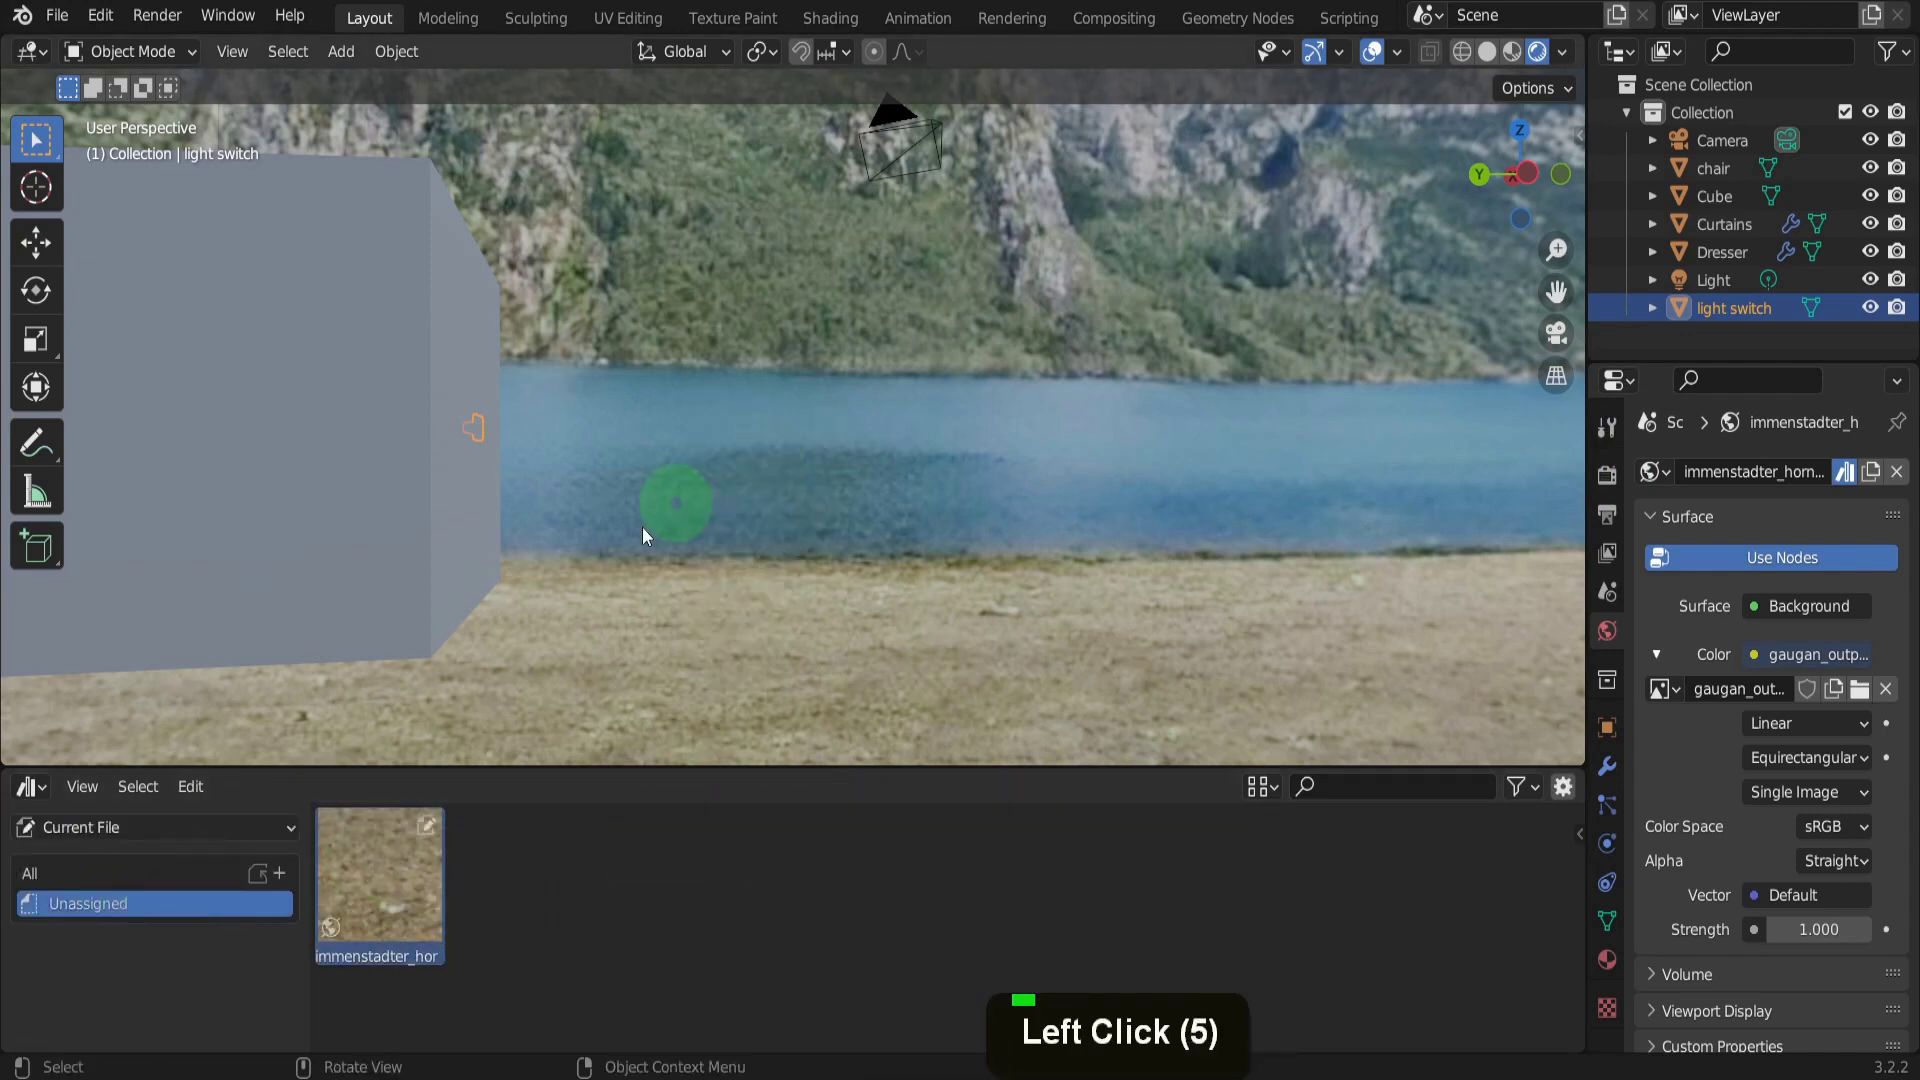
click(34, 797)
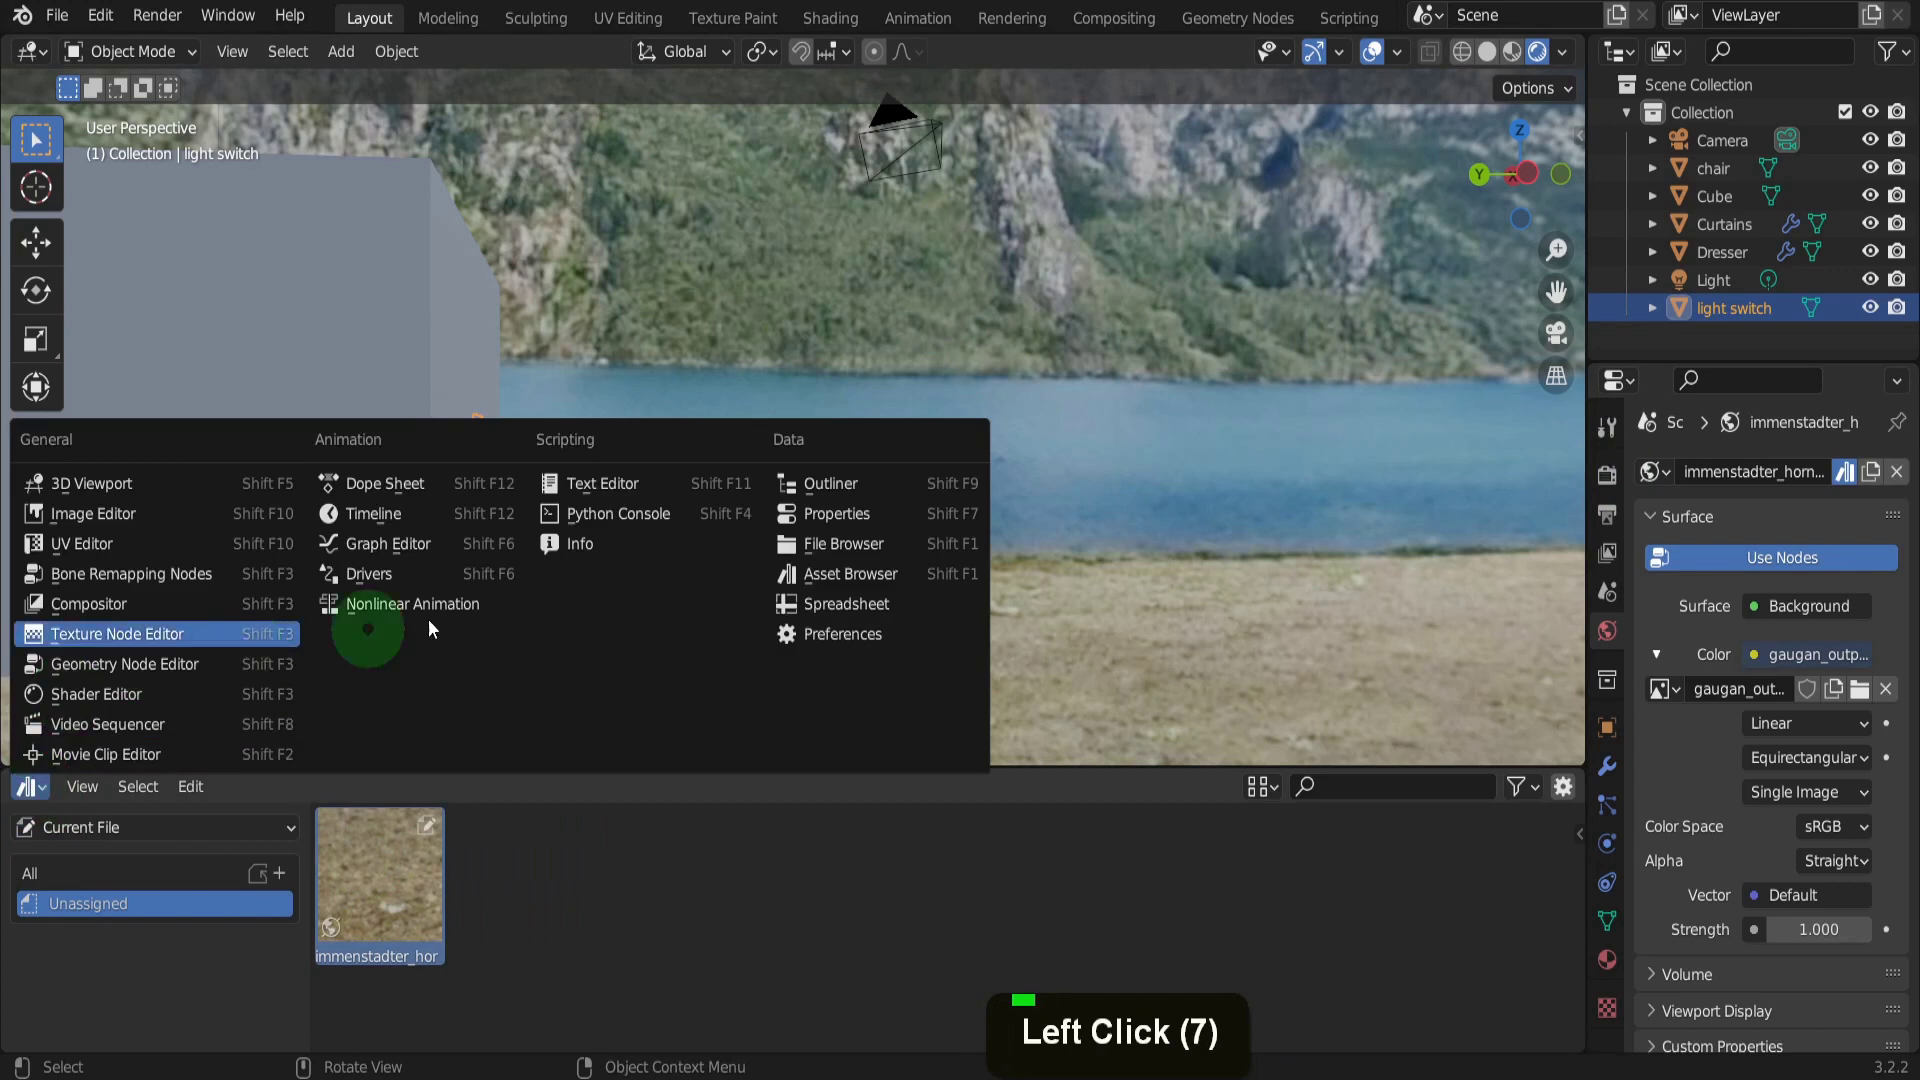
click(860, 583)
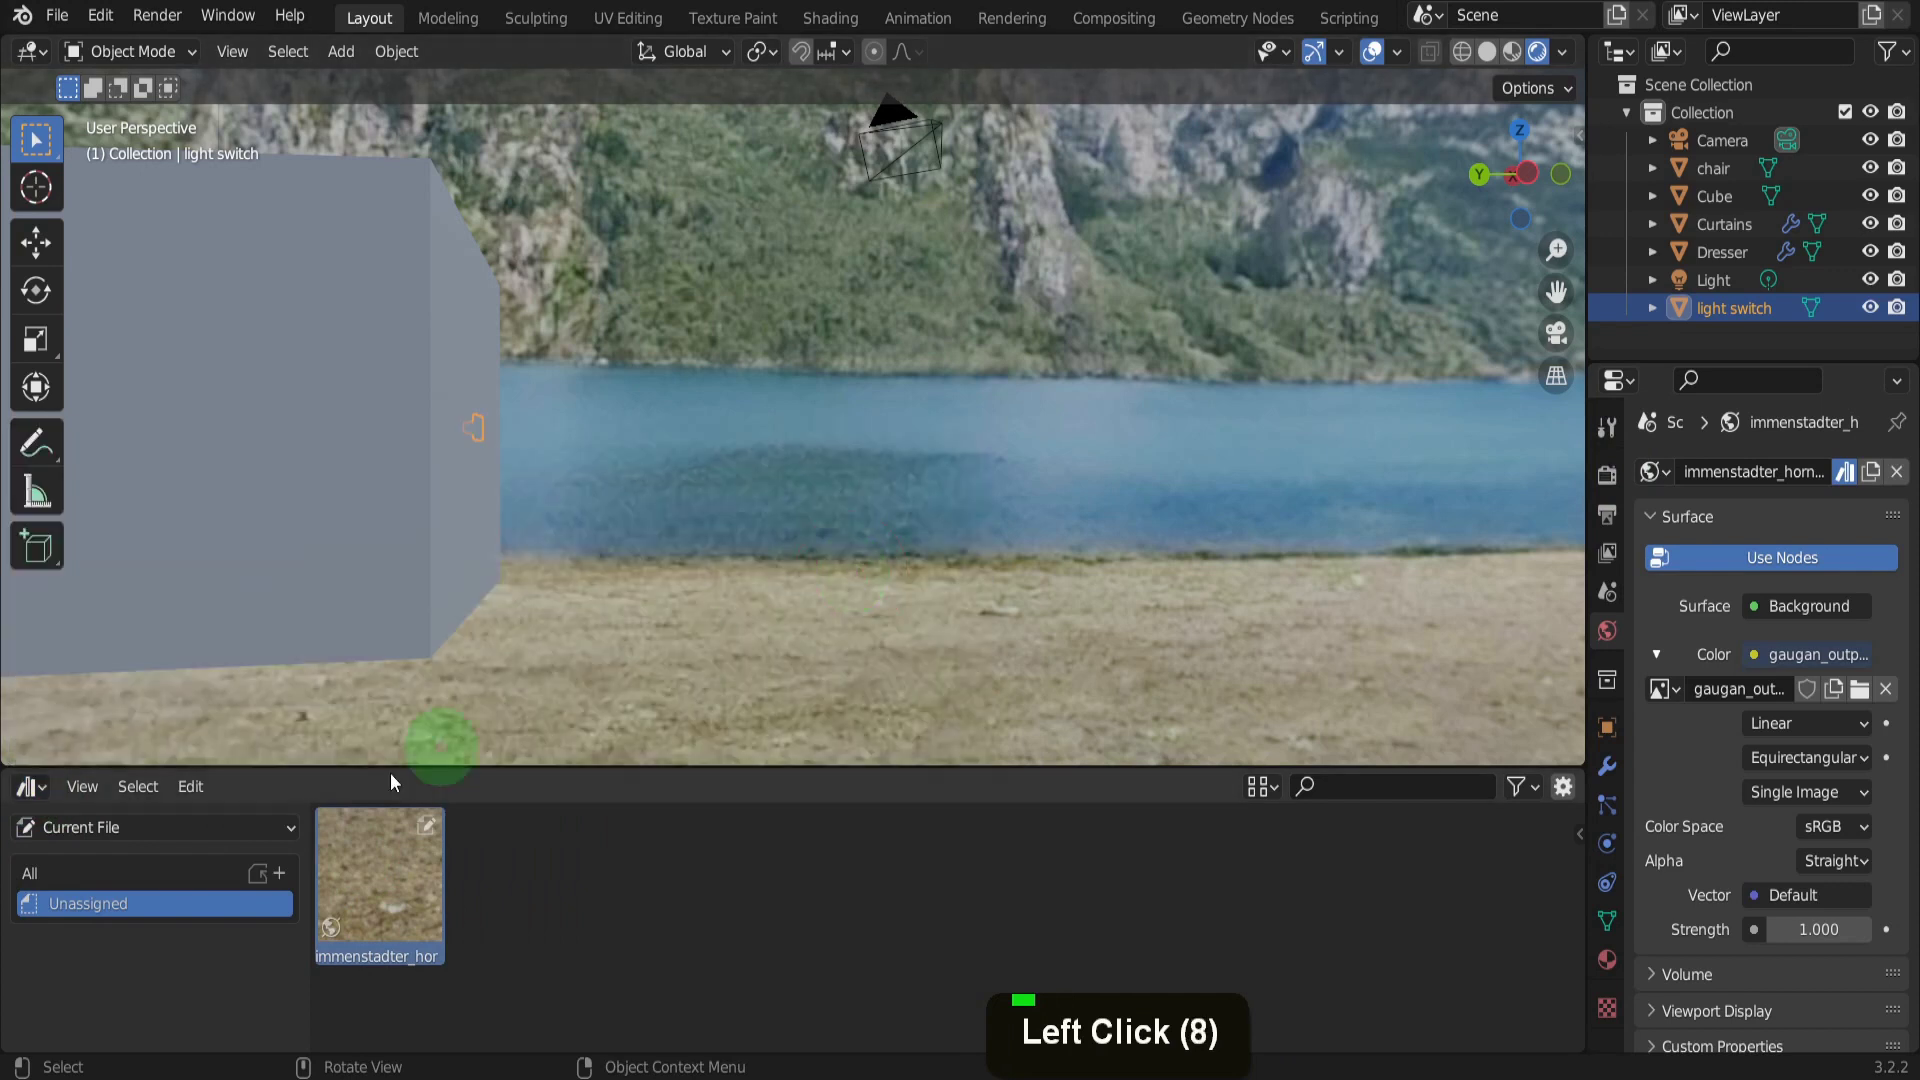
Step: Swap briefly to the immenstadter HDRI for comparison, then restore the gaugan panorama world
click(206, 837)
click(106, 975)
click(81, 912)
click(527, 880)
click(268, 836)
click(216, 868)
click(159, 916)
click(363, 896)
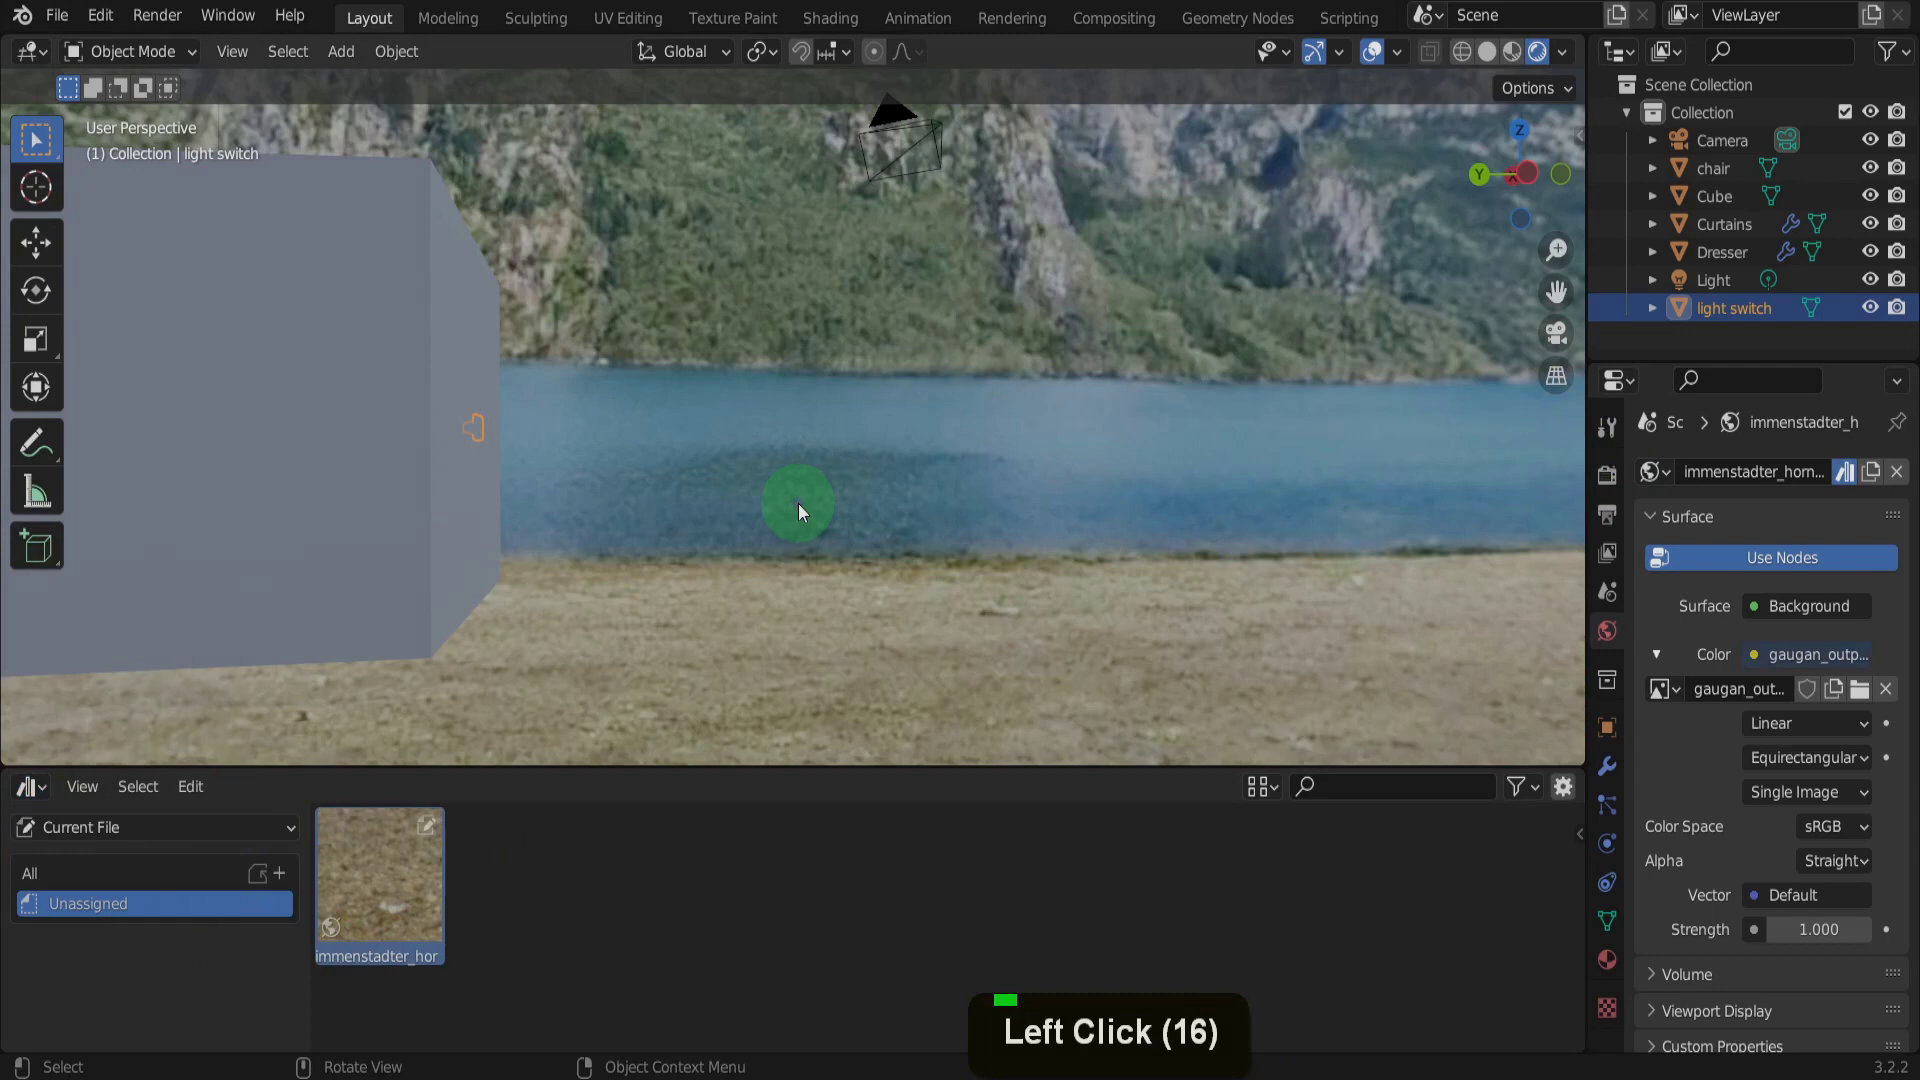